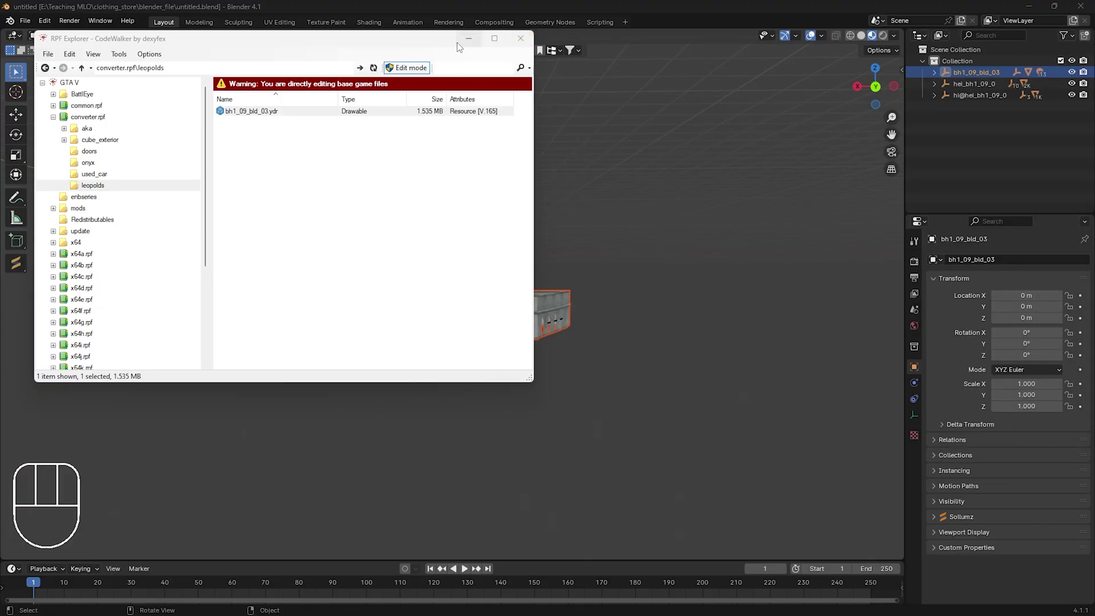
Drag the CodeWalker RPF Explorer window aside so the imported building in Blender is visible.
{"action": "left_click_drag", "start_coordinate": [560, 331], "coordinate": [589, 340]}
{"action": "left_click_drag", "start_coordinate": [579, 334], "coordinate": [545, 333]}
{"action": "left_click_drag", "start_coordinate": [502, 301], "coordinate": [674, 427]}
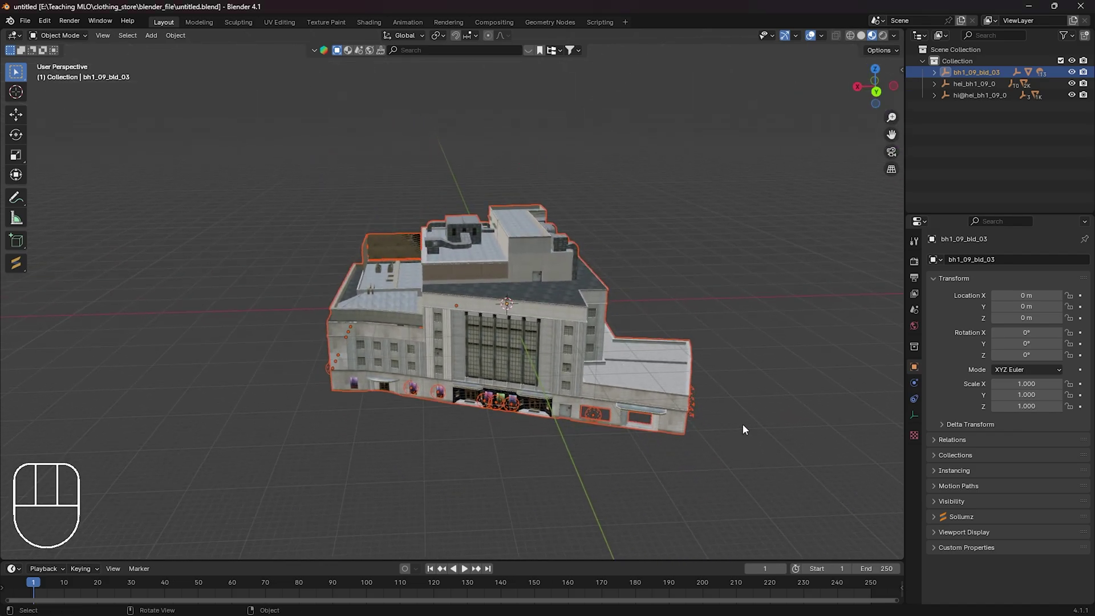
{"action": "left_click_drag", "start_coordinate": [645, 395], "coordinate": [681, 369]}
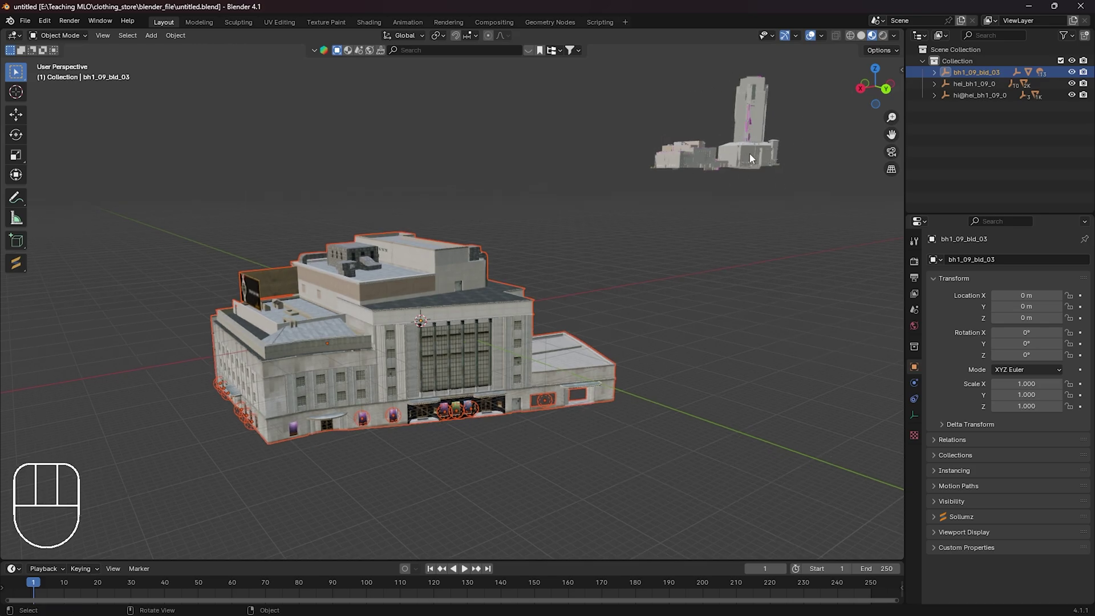
{"action": "left_click_drag", "start_coordinate": [787, 297], "coordinate": [753, 296]}
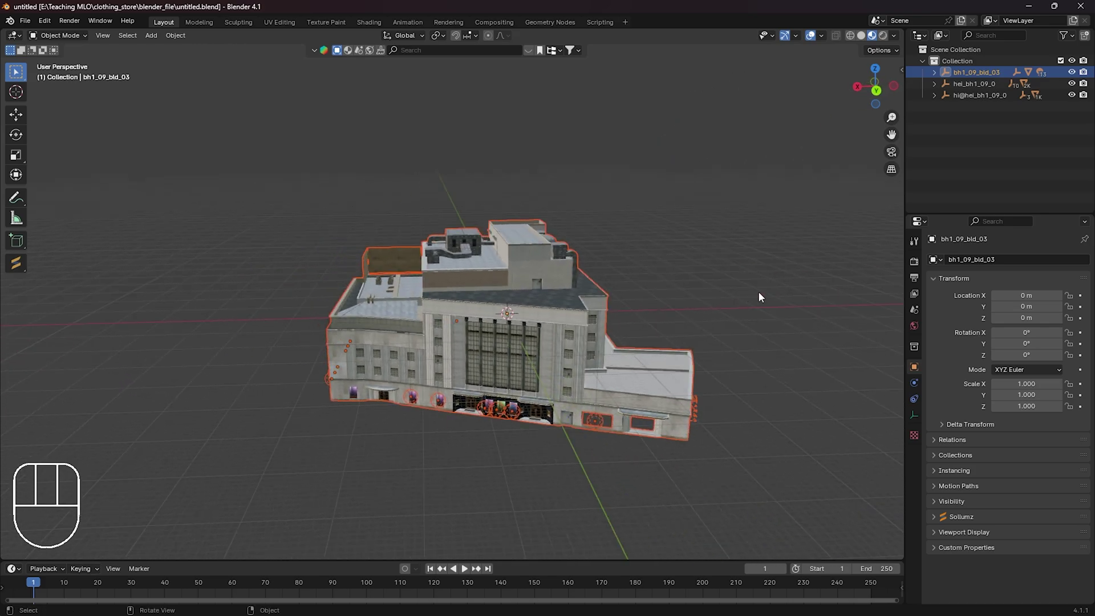
{"action": "middle_click", "coordinate": [789, 286]}
{"action": "middle_click", "coordinate": [725, 257]}
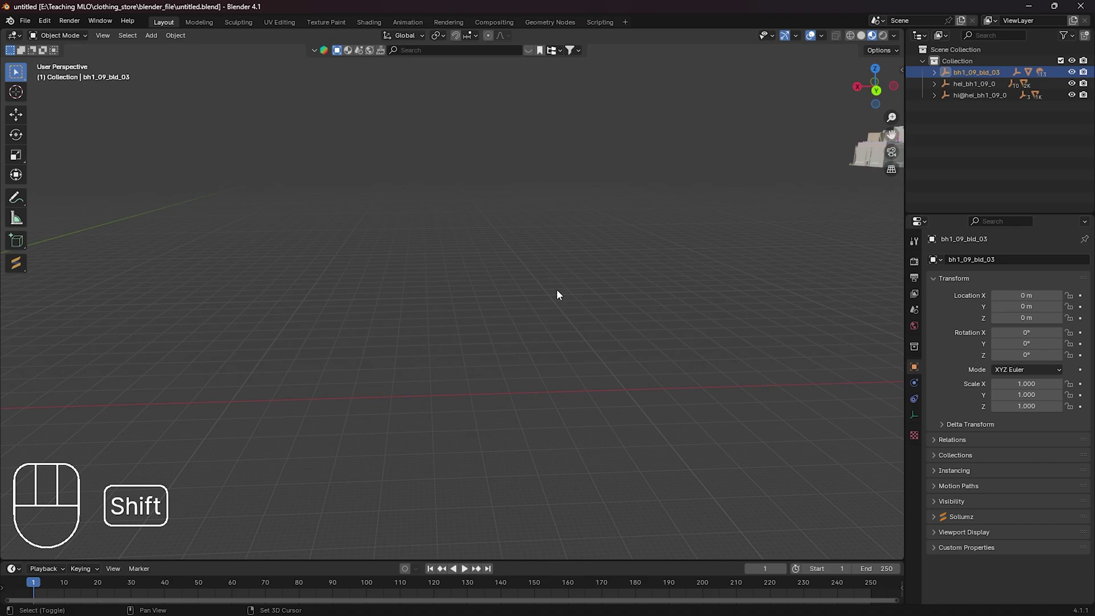
{"action": "middle_click", "coordinate": [656, 299]}
{"action": "middle_click", "coordinate": [616, 295]}
{"action": "middle_click", "coordinate": [581, 300]}
{"action": "left_click_drag", "start_coordinate": [492, 290], "coordinate": [149, 330]}
{"action": "left_click_drag", "start_coordinate": [466, 281], "coordinate": [500, 269]}
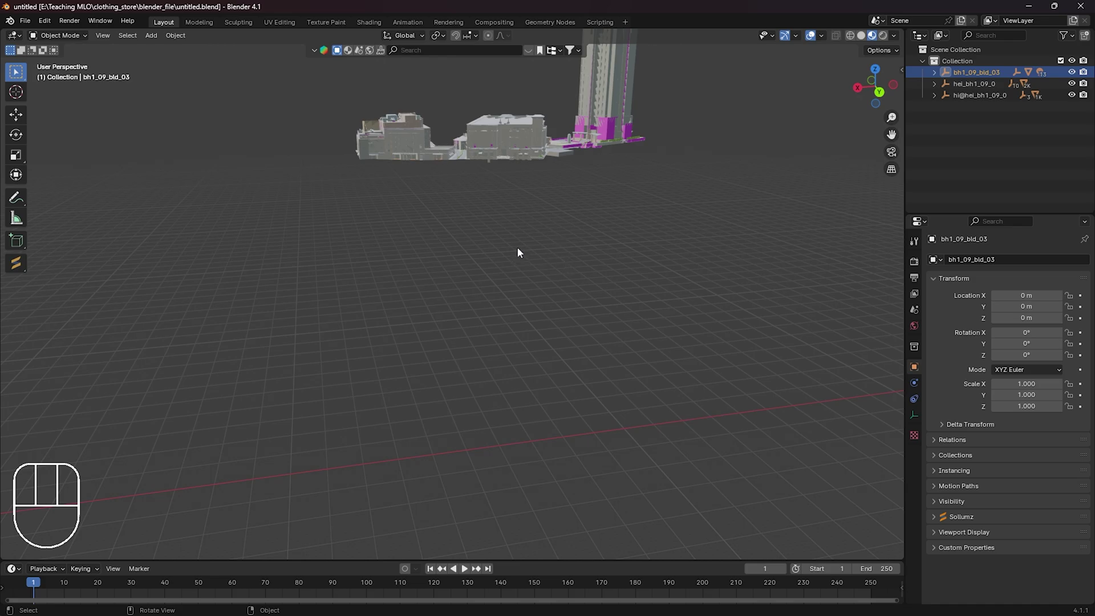
{"action": "left_click_drag", "start_coordinate": [540, 231], "coordinate": [491, 242]}
{"action": "middle_click", "coordinate": [645, 276]}
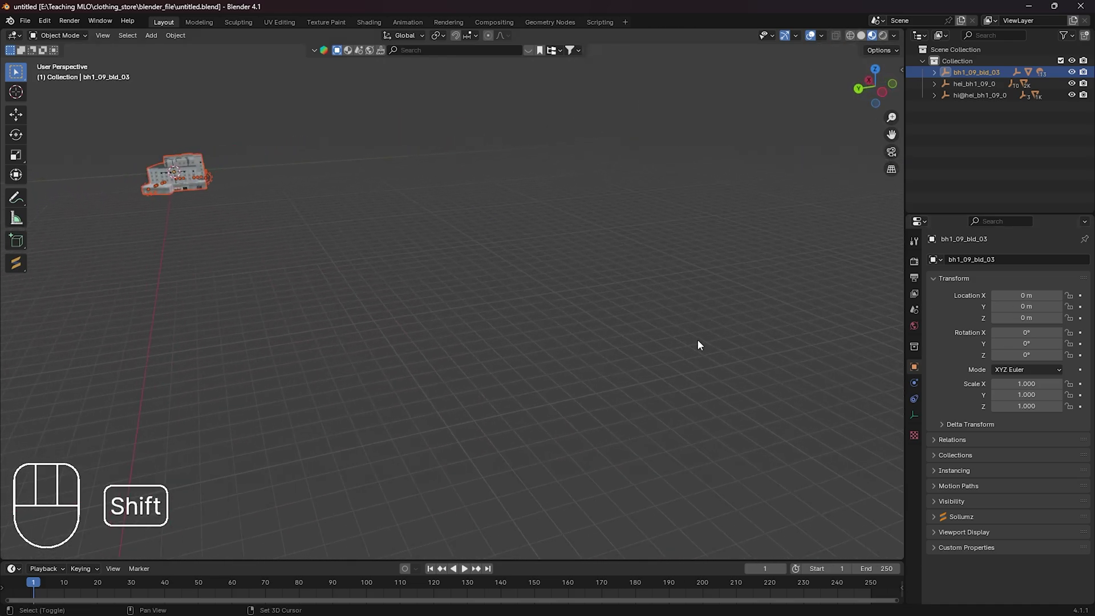
{"action": "middle_click", "coordinate": [831, 348]}
{"action": "middle_click", "coordinate": [859, 334]}
{"action": "left_click_drag", "start_coordinate": [650, 336], "coordinate": [471, 330]}
{"action": "left_click_drag", "start_coordinate": [439, 353], "coordinate": [544, 334]}
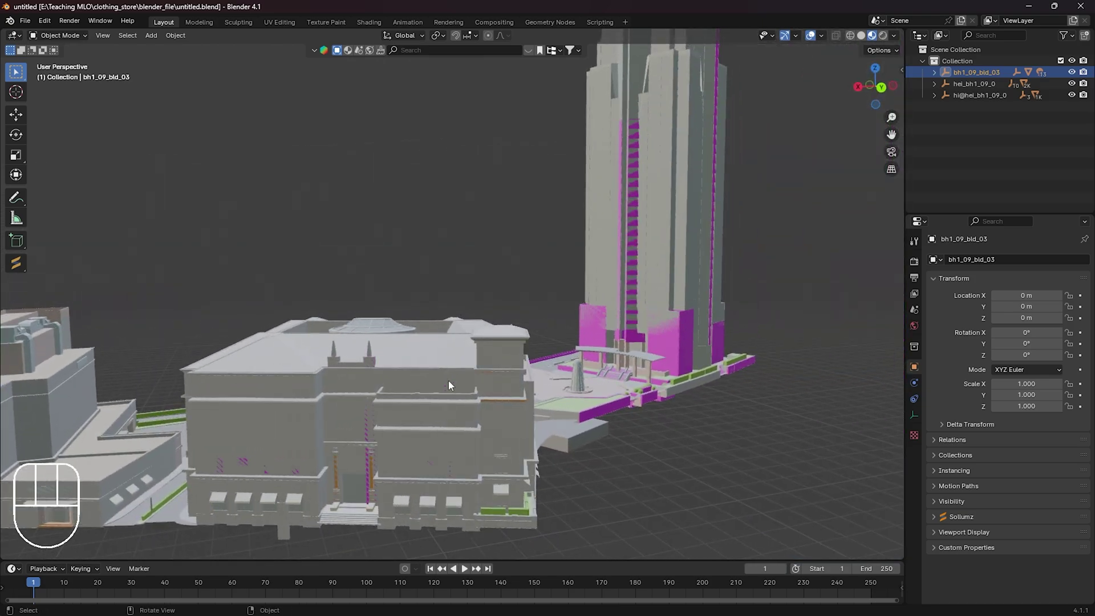
{"action": "left_click_drag", "start_coordinate": [485, 353], "coordinate": [70, 263]}
{"action": "left_click_drag", "start_coordinate": [640, 361], "coordinate": [523, 339]}
{"action": "left_click_drag", "start_coordinate": [638, 443], "coordinate": [679, 279]}
{"action": "left_click_drag", "start_coordinate": [518, 319], "coordinate": [561, 295]}
{"action": "left_click_drag", "start_coordinate": [333, 309], "coordinate": [143, 375]}
{"action": "left_click_drag", "start_coordinate": [260, 385], "coordinate": [260, 402]}
{"action": "left_click_drag", "start_coordinate": [212, 400], "coordinate": [552, 453]}
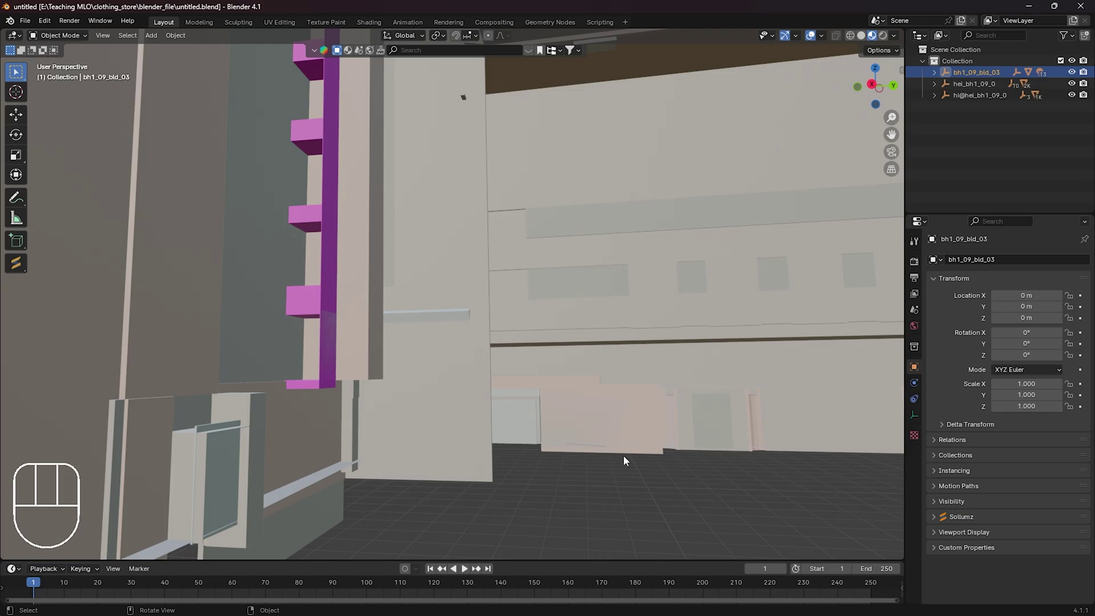
{"action": "left_click_drag", "start_coordinate": [689, 439], "coordinate": [235, 417]}
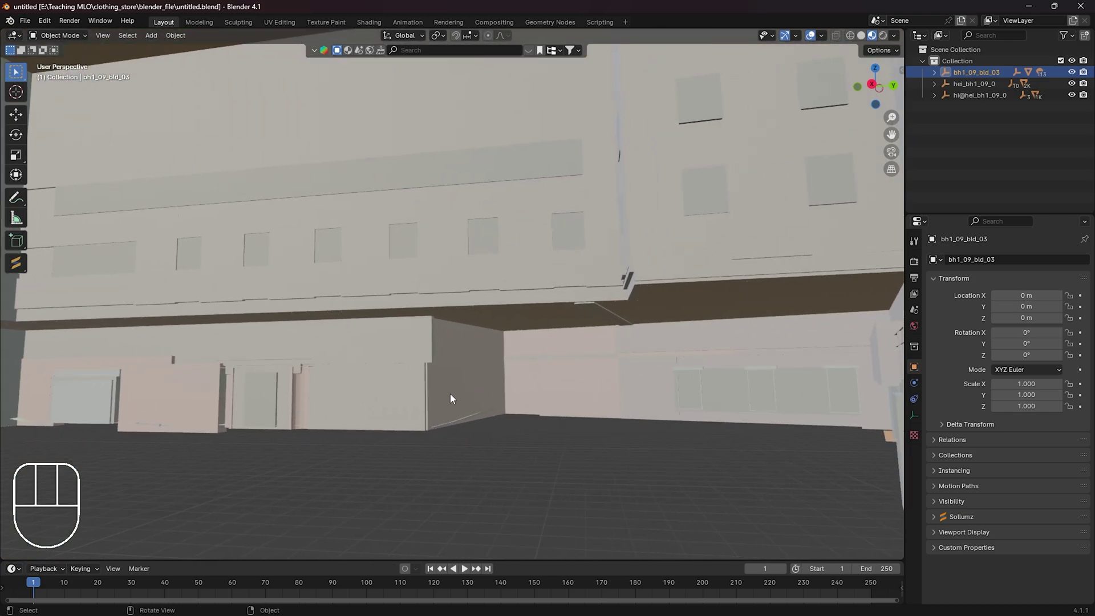
{"action": "left_click_drag", "start_coordinate": [474, 418], "coordinate": [484, 421]}
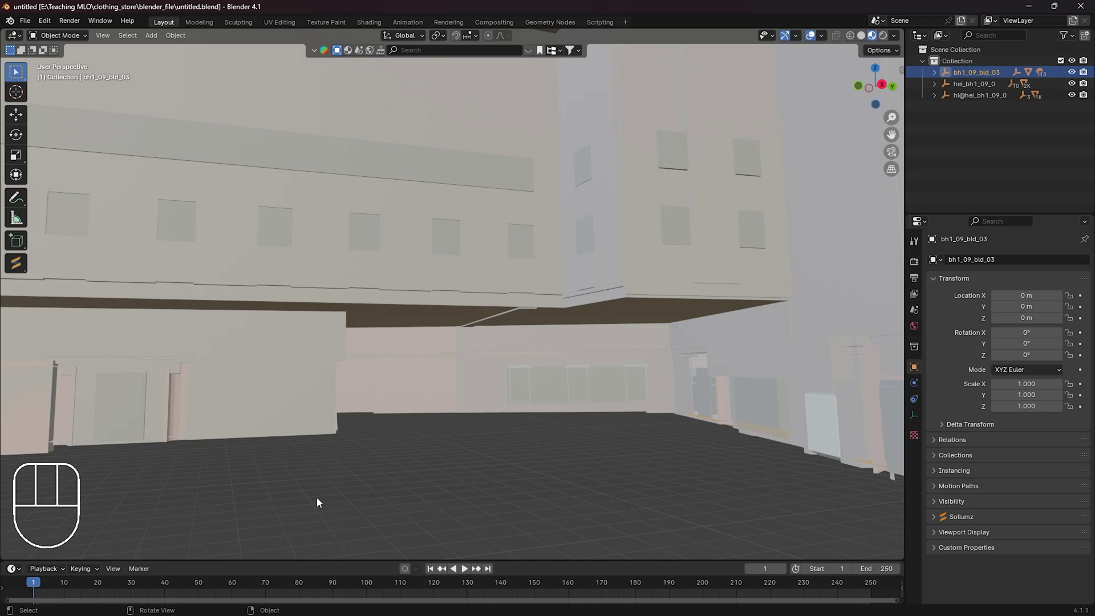
{"action": "left_click_drag", "start_coordinate": [119, 436], "coordinate": [220, 418]}
{"action": "left_click_drag", "start_coordinate": [307, 416], "coordinate": [279, 417]}
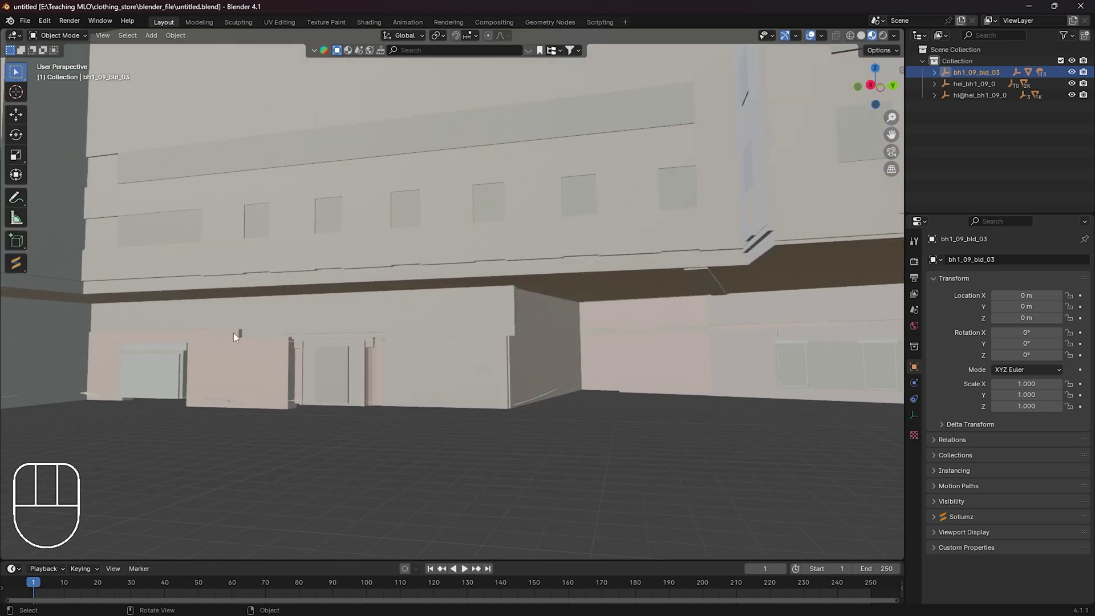
{"action": "left_click_drag", "start_coordinate": [177, 415], "coordinate": [601, 432]}
{"action": "left_click_drag", "start_coordinate": [612, 432], "coordinate": [576, 422]}
{"action": "left_click_drag", "start_coordinate": [482, 411], "coordinate": [476, 389]}
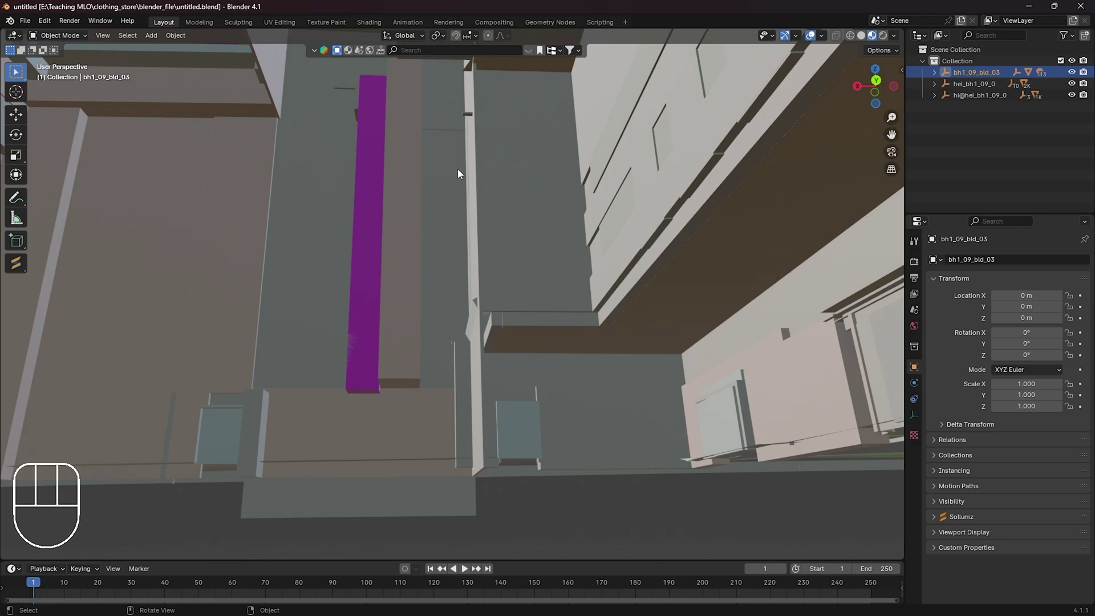
{"action": "left_click_drag", "start_coordinate": [469, 416], "coordinate": [481, 420]}
{"action": "left_click_drag", "start_coordinate": [552, 400], "coordinate": [668, 417]}
{"action": "left_click_drag", "start_coordinate": [671, 413], "coordinate": [216, 396]}
{"action": "left_click_drag", "start_coordinate": [333, 401], "coordinate": [481, 390]}
{"action": "middle_click", "coordinate": [699, 380]}
{"action": "left_click_drag", "start_coordinate": [331, 400], "coordinate": [429, 378]}
{"action": "left_click_drag", "start_coordinate": [447, 340], "coordinate": [483, 51]}
{"action": "left_click_drag", "start_coordinate": [526, 125], "coordinate": [690, 163]}
{"action": "left_click_drag", "start_coordinate": [687, 206], "coordinate": [712, 555]}
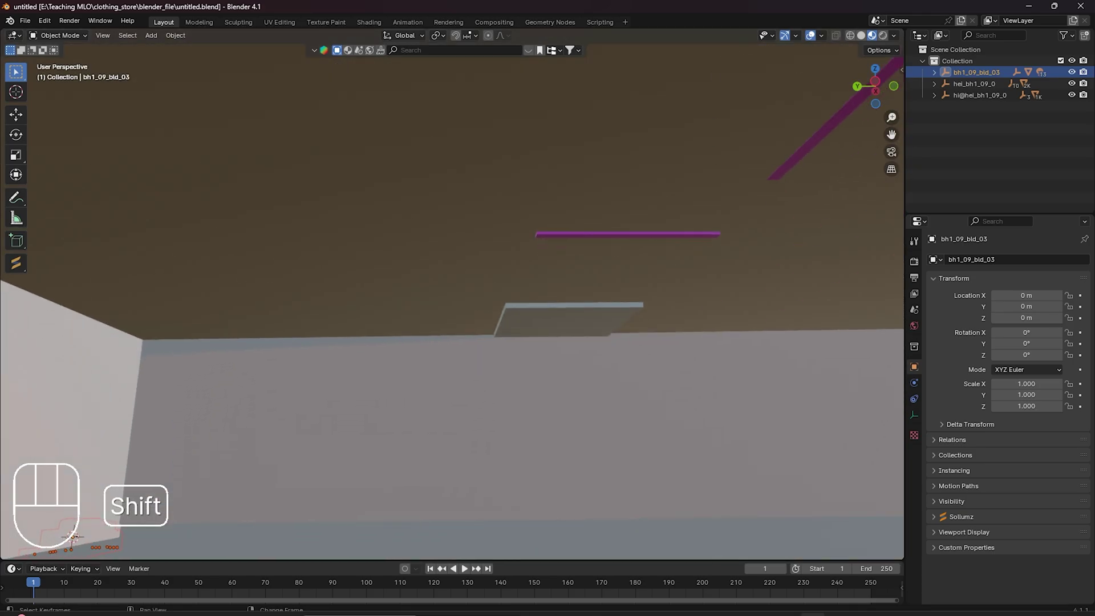
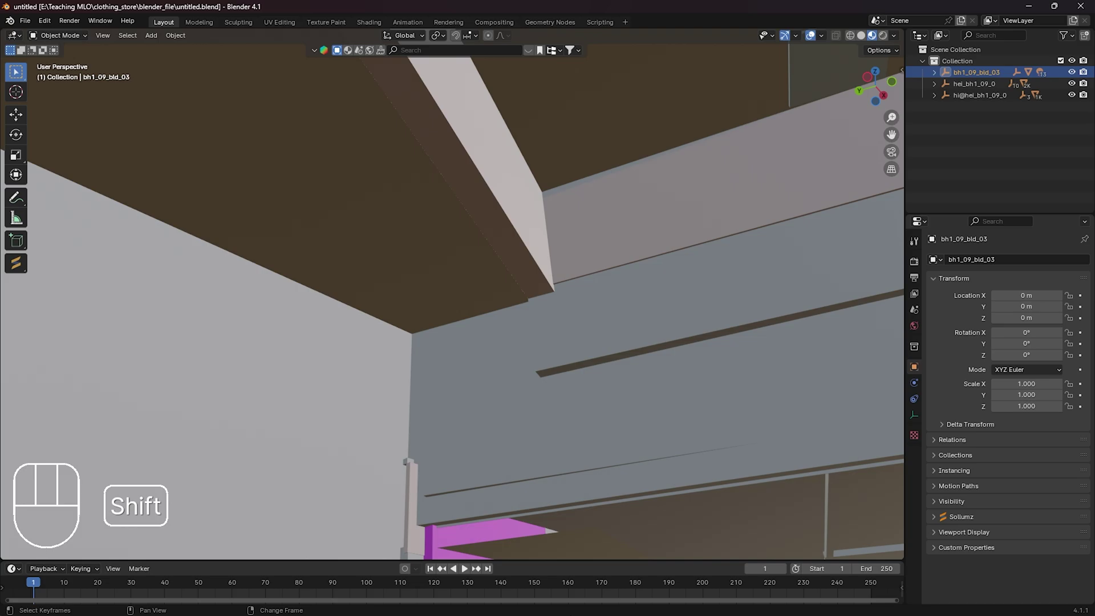
{"action": "middle_click", "coordinate": [383, 508]}
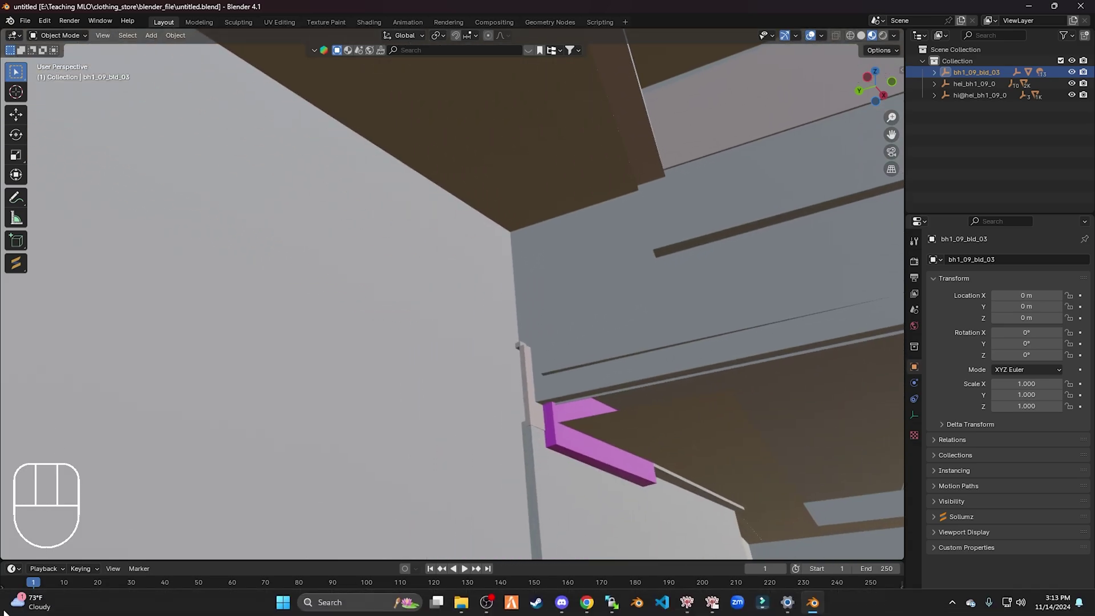
{"action": "left_click_drag", "start_coordinate": [497, 423], "coordinate": [378, 492]}
{"action": "middle_click", "coordinate": [306, 472]}
{"action": "left_click_drag", "start_coordinate": [229, 423], "coordinate": [252, 421]}
{"action": "left_click_drag", "start_coordinate": [185, 431], "coordinate": [194, 398]}
{"action": "middle_click", "coordinate": [208, 398]}
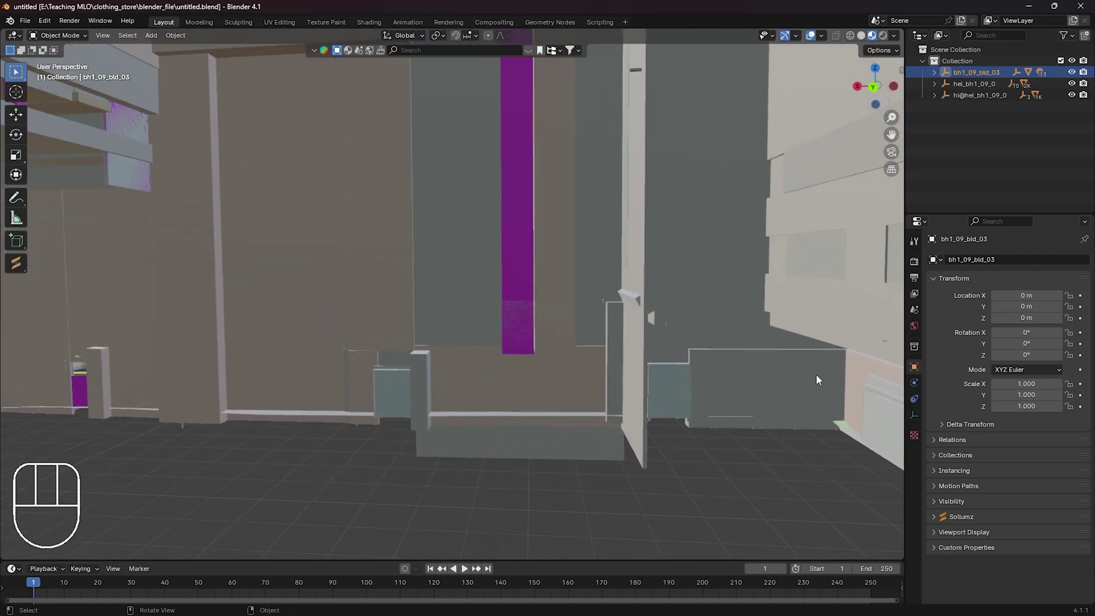
{"action": "left_click_drag", "start_coordinate": [731, 473], "coordinate": [535, 365]}
{"action": "middle_click", "coordinate": [532, 374]}
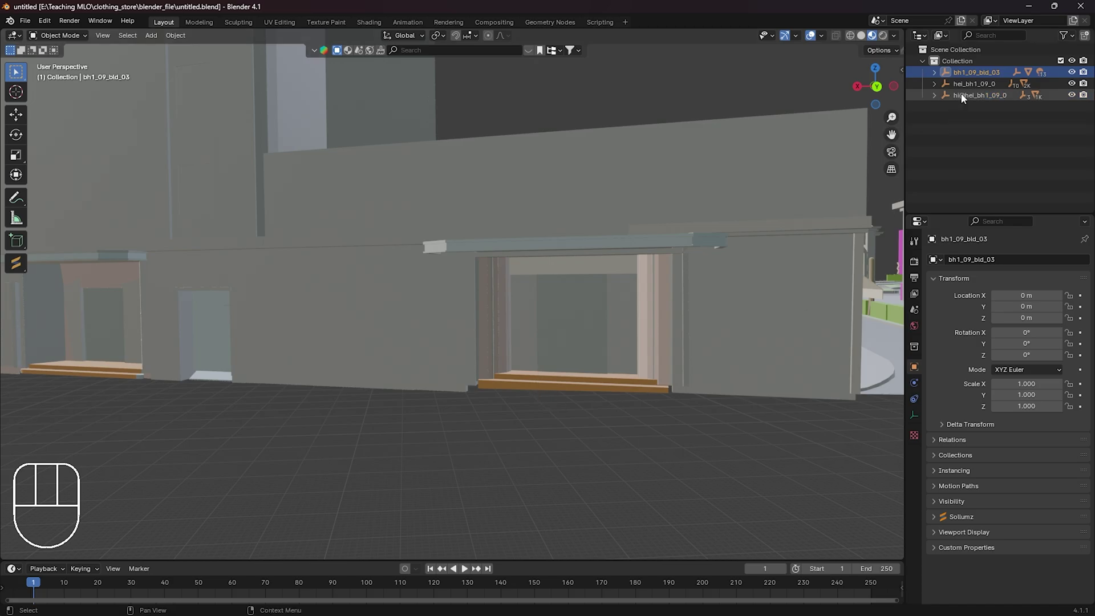
Select the doorway collision box and hide the hi@hel_bh1_09_0 model in the Outliner.
{"action": "left_click", "coordinate": [971, 90]}
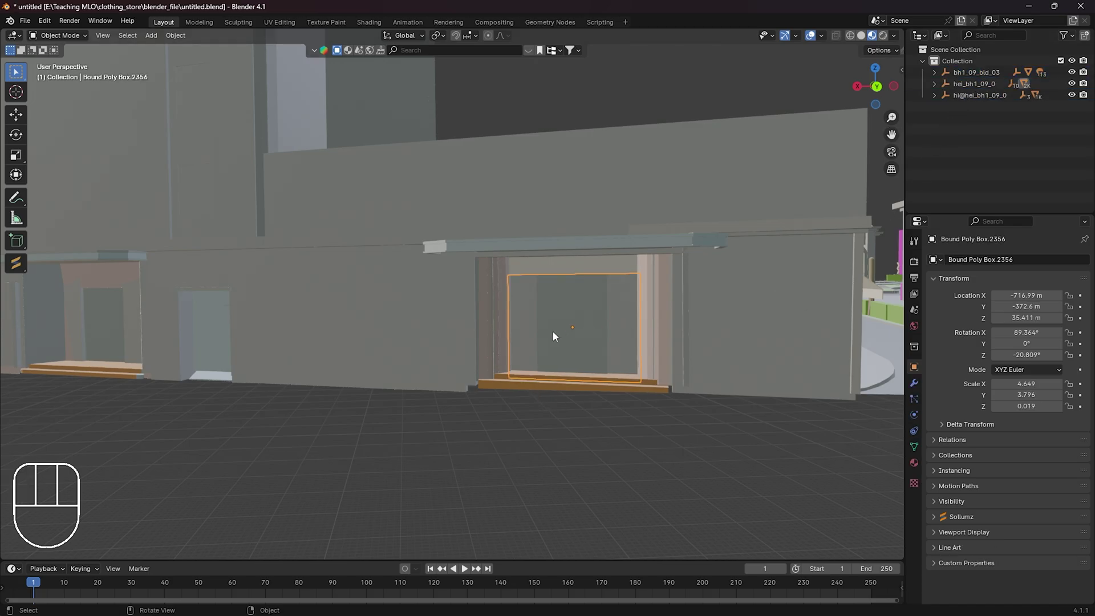
{"action": "left_click_drag", "start_coordinate": [584, 342], "coordinate": [597, 345]}
{"action": "left_click", "coordinate": [1073, 100]}
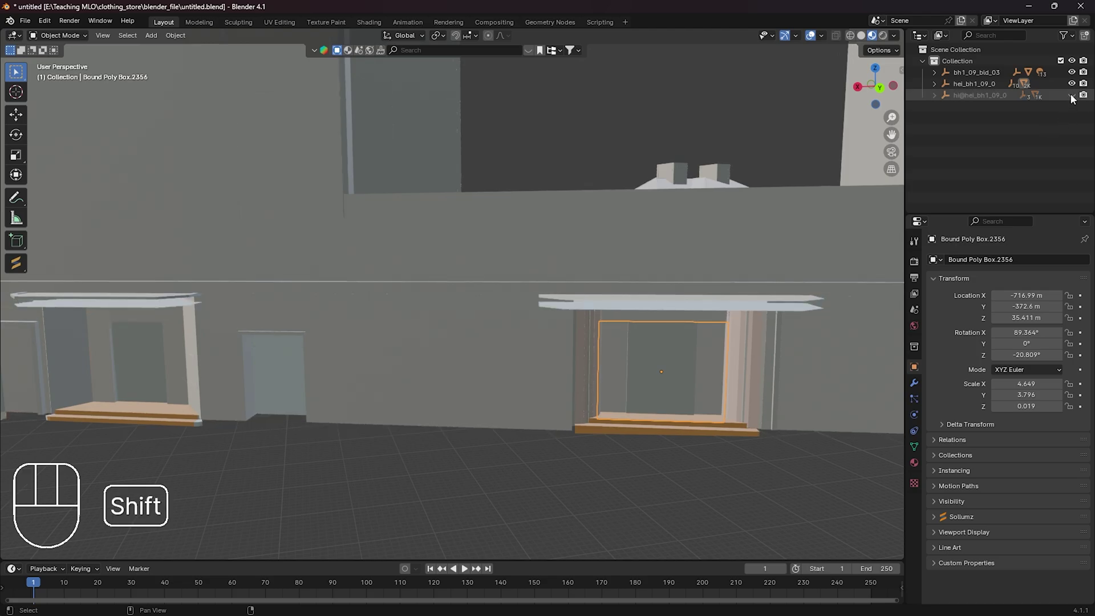
{"action": "left_click", "coordinate": [1072, 101]}
Frame the double doors and toggle hel_bh1_09_0 to compare the doors, leaving it hidden.
{"action": "left_click_drag", "start_coordinate": [1076, 88], "coordinate": [1045, 108]}
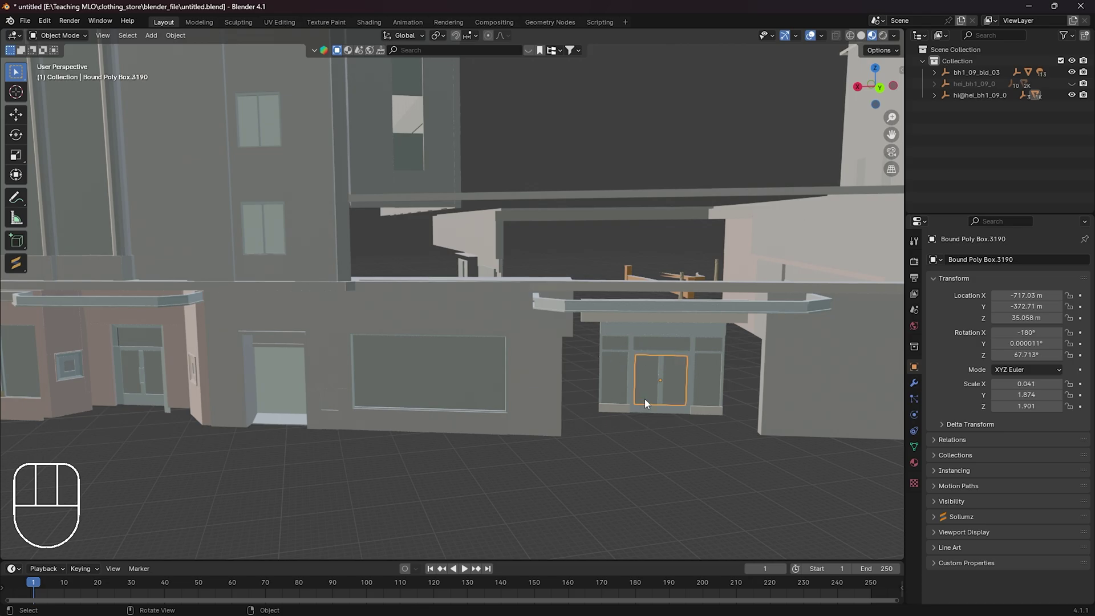
{"action": "left_click_drag", "start_coordinate": [736, 397], "coordinate": [374, 389]}
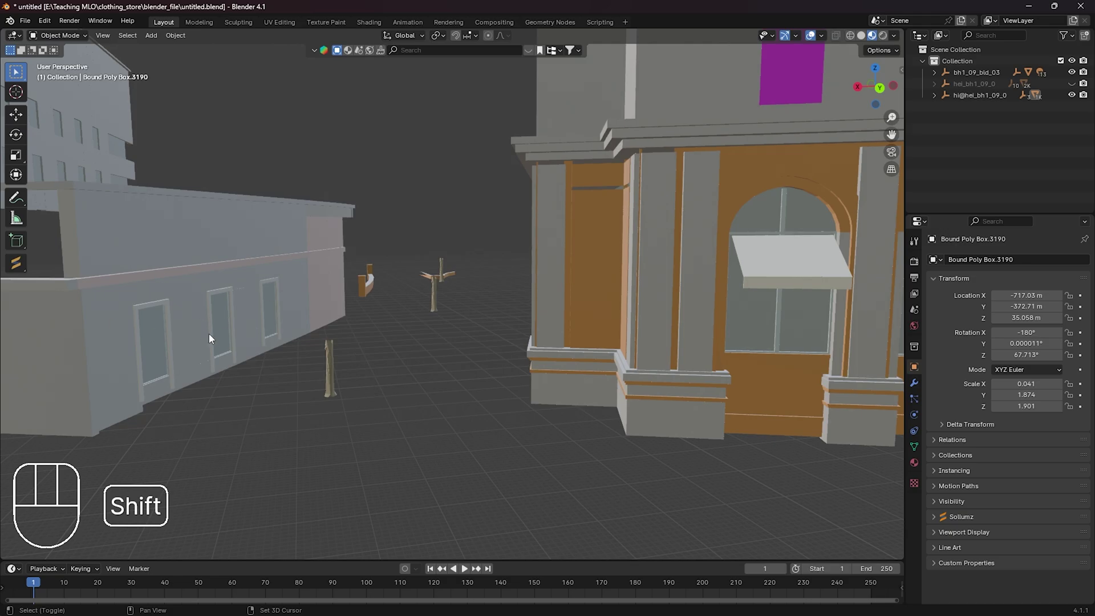
{"action": "left_click_drag", "start_coordinate": [131, 371], "coordinate": [455, 359]}
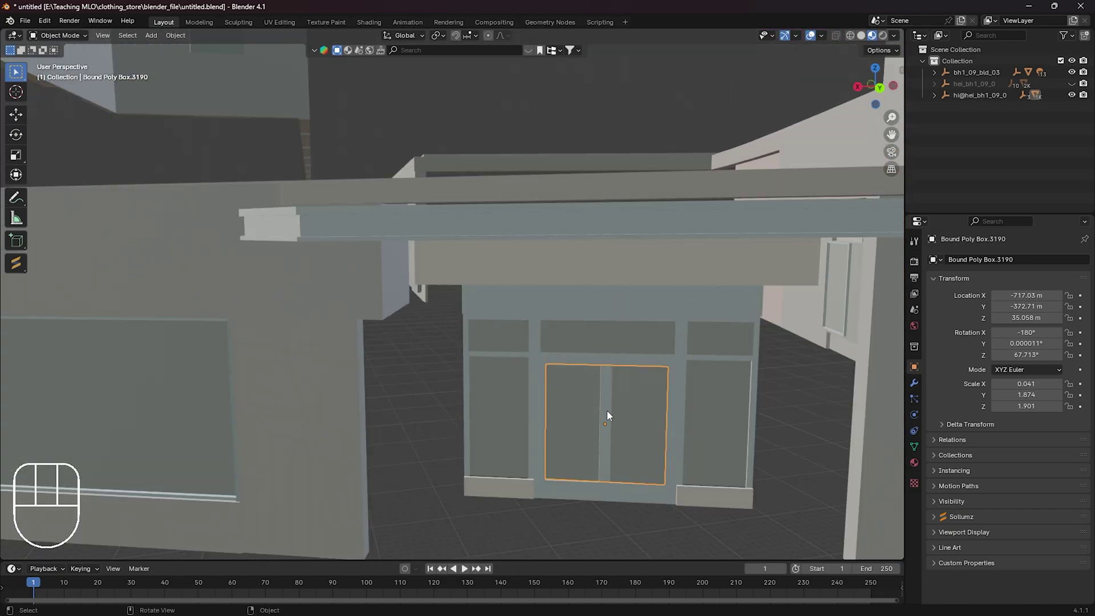
{"action": "middle_click", "coordinate": [577, 439]}
{"action": "left_click_drag", "start_coordinate": [719, 323], "coordinate": [657, 339]}
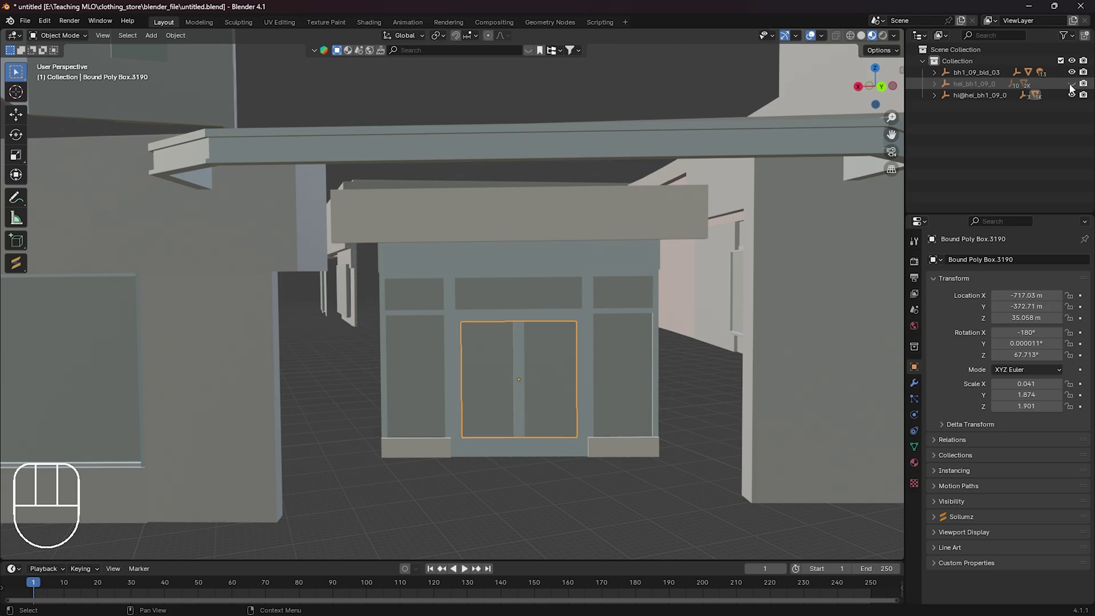
{"action": "left_click", "coordinate": [1072, 89]}
{"action": "left_click", "coordinate": [1074, 98]}
{"action": "left_click", "coordinate": [1074, 98]}
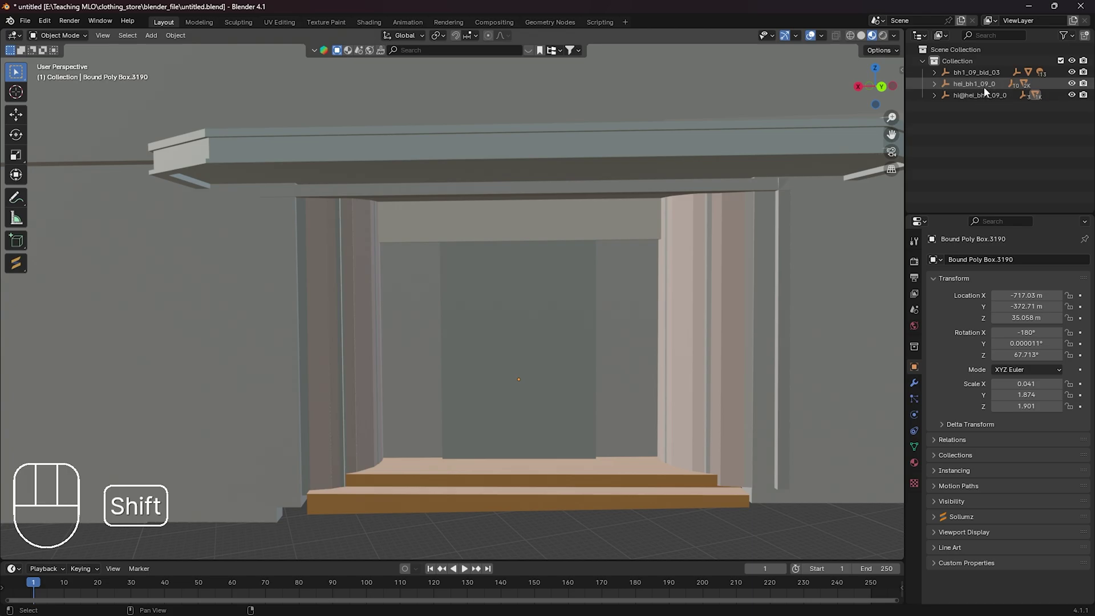
{"action": "left_click", "coordinate": [1076, 91]}
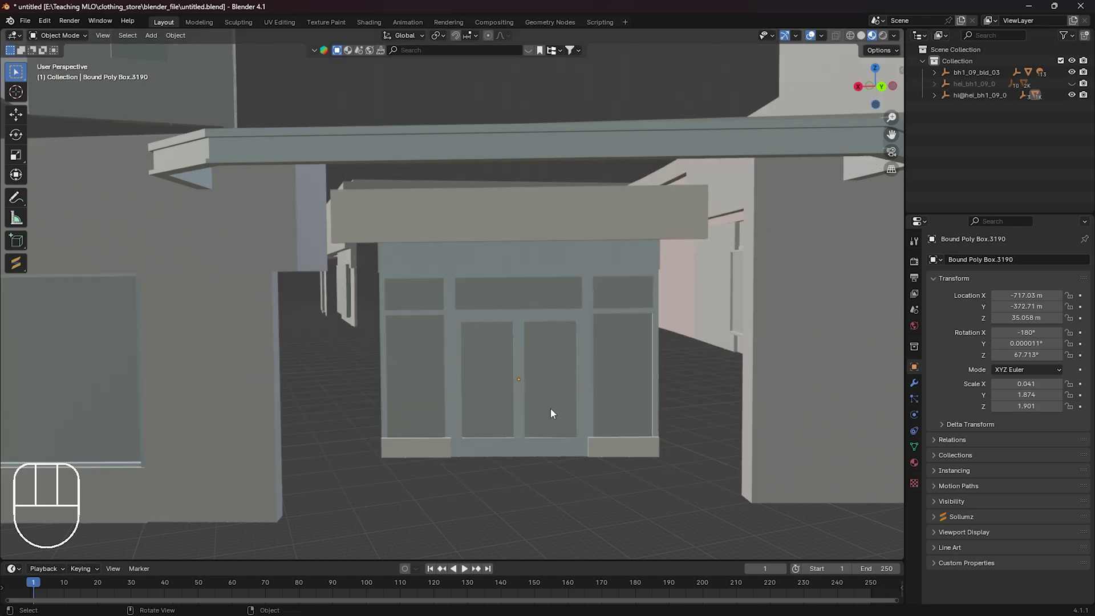
Select the double-door collision box, Bound Poly Box.3190.
{"action": "left_click", "coordinate": [551, 384]}
{"action": "middle_click", "coordinate": [571, 347]}
{"action": "left_click_drag", "start_coordinate": [472, 371], "coordinate": [518, 342]}
Delete the double-door box and pick the low panel, door and frame collision boxes.
{"action": "key", "text": "x"}
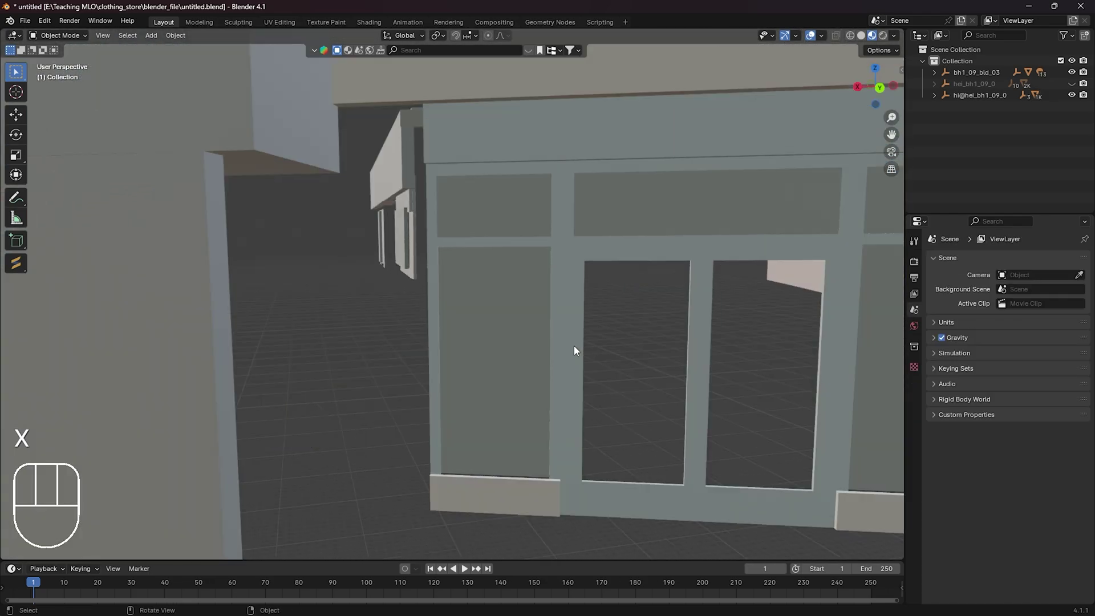
{"action": "left_click_drag", "start_coordinate": [710, 334], "coordinate": [660, 326]}
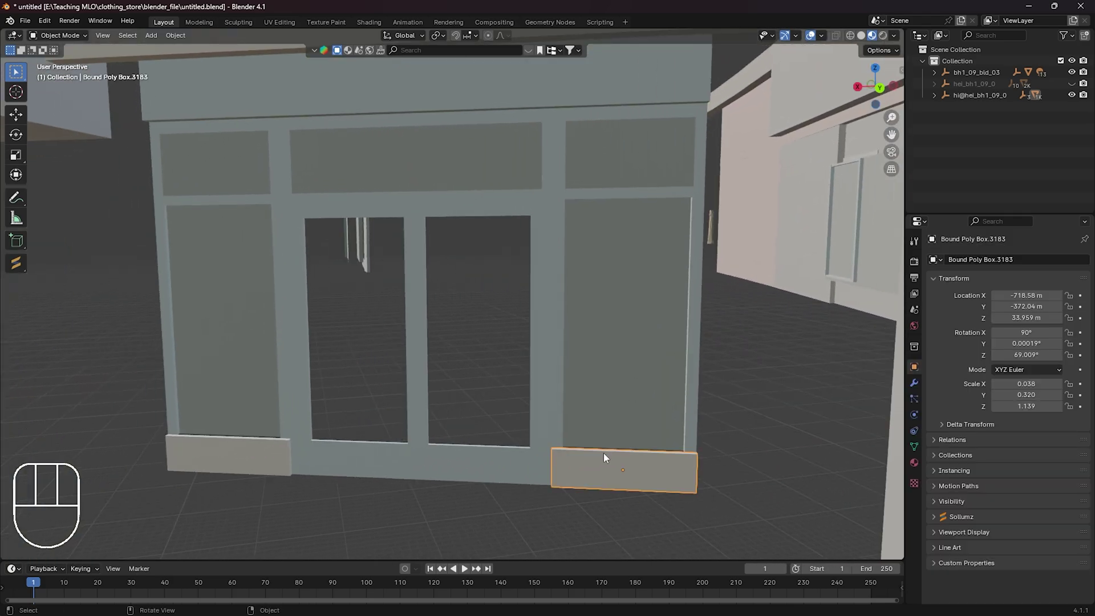
{"action": "left_click", "coordinate": [545, 407]}
{"action": "left_click", "coordinate": [423, 389]}
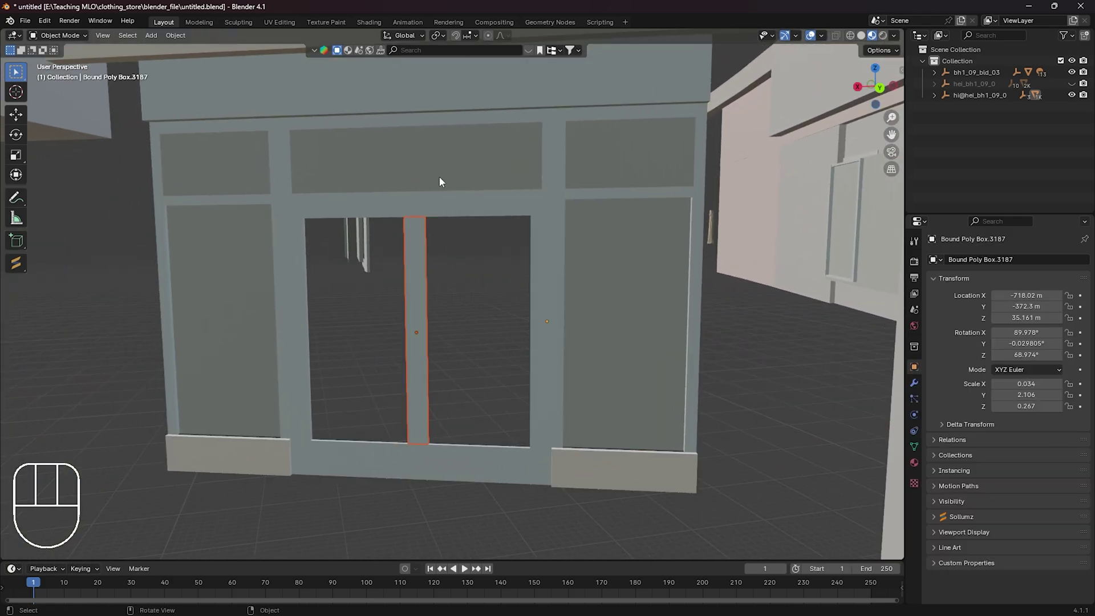
{"action": "left_click", "coordinate": [614, 166]}
{"action": "left_click_drag", "start_coordinate": [444, 218], "coordinate": [461, 232]}
{"action": "left_click", "coordinate": [466, 216]}
{"action": "left_click_drag", "start_coordinate": [645, 389], "coordinate": [643, 361]}
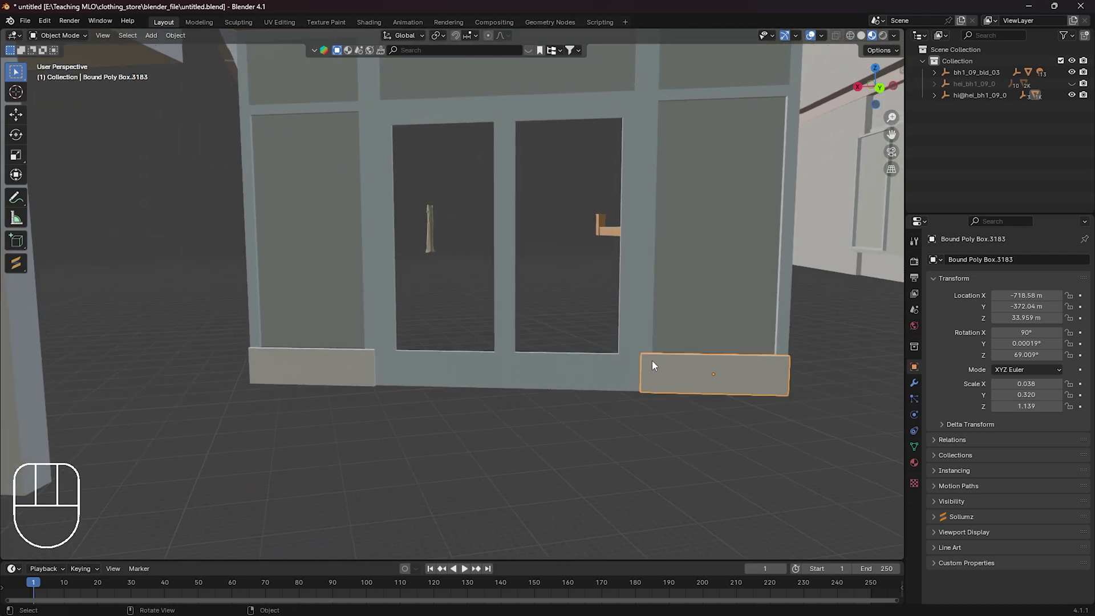
Delete the low panel, door panel, pole and next door collision boxes with X > Delete.
{"action": "key", "text": "x"}
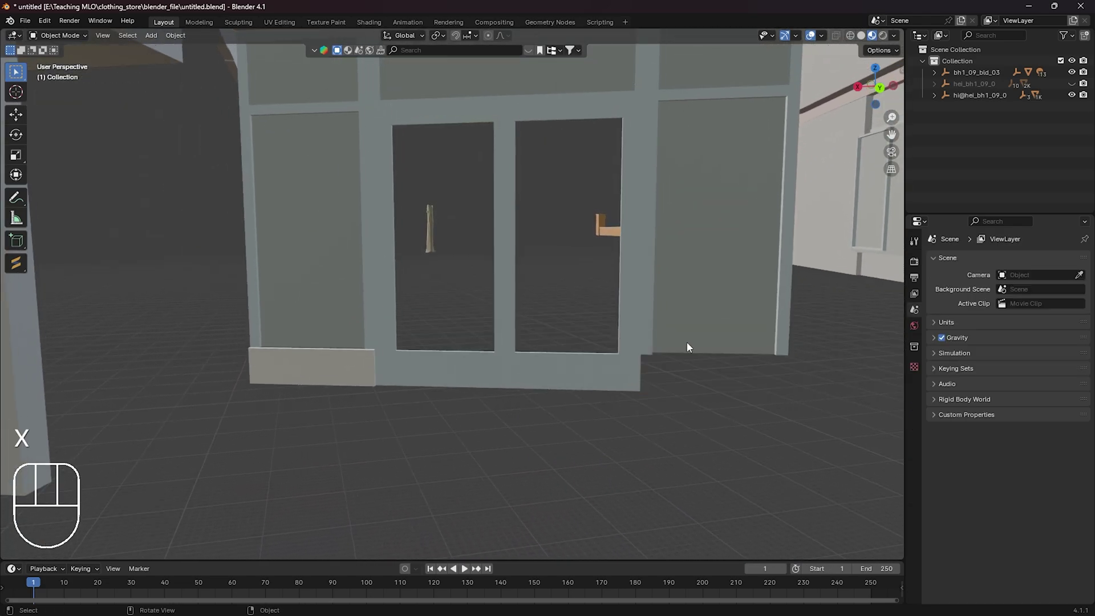
{"action": "key", "text": "x"}
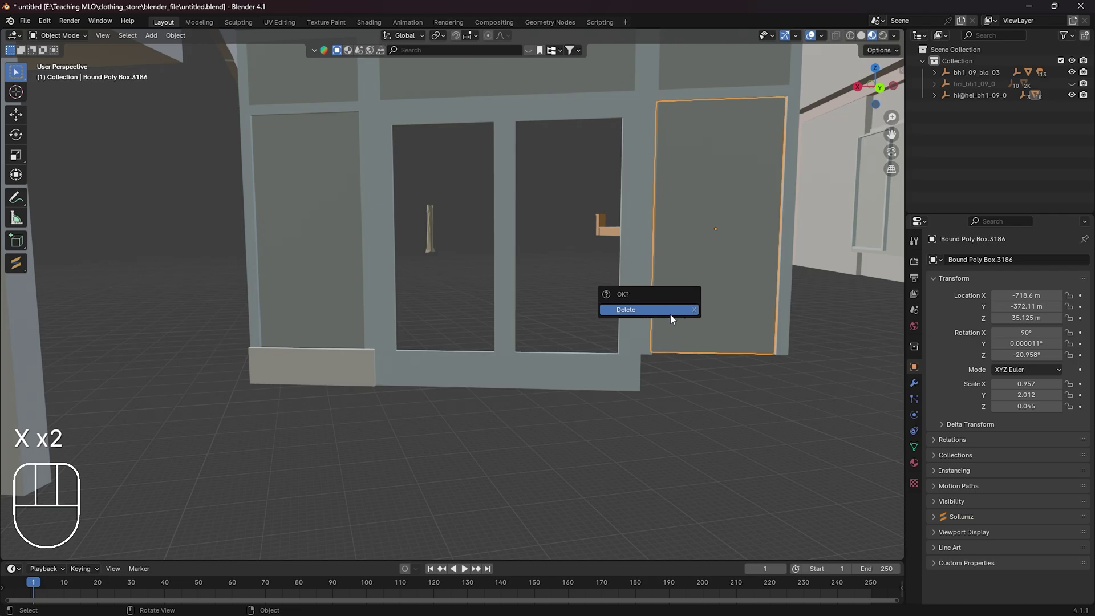
{"action": "left_click", "coordinate": [787, 303]}
{"action": "key", "text": "x"}
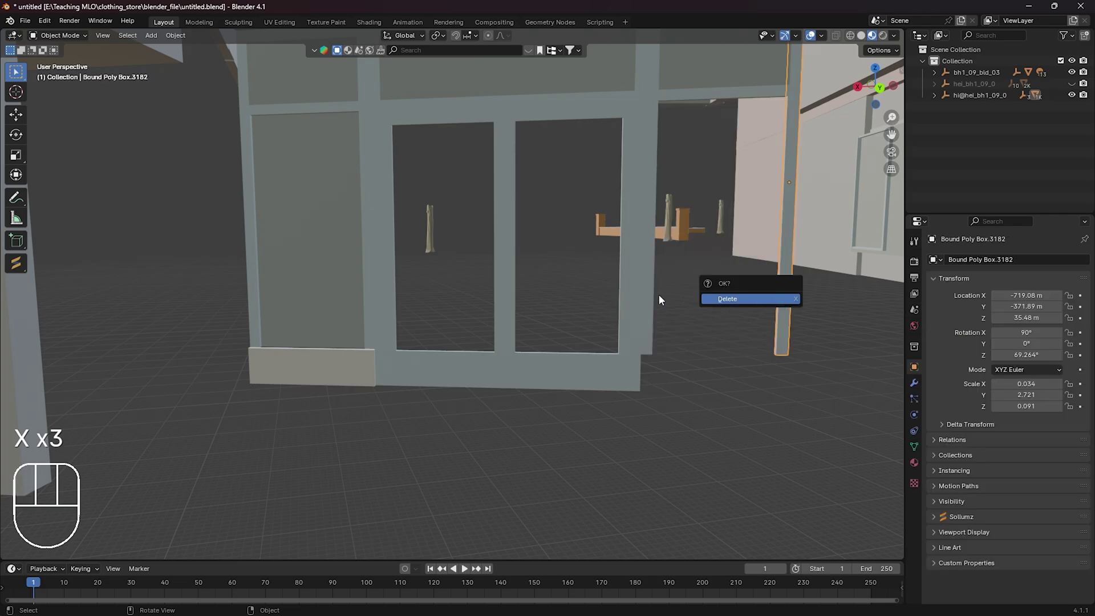
{"action": "left_click", "coordinate": [652, 299]}
{"action": "key", "text": "x"}
{"action": "left_click", "coordinate": [605, 375]}
Delete the remaining door-area collision boxes and swing up to the upper shop front.
{"action": "key", "text": "x"}
{"action": "key", "text": "x"}
{"action": "key", "text": "x"}
{"action": "key", "text": "x"}
{"action": "key", "text": "x"}
{"action": "left_click", "coordinate": [259, 304]}
{"action": "key", "text": "x"}
{"action": "left_click_drag", "start_coordinate": [504, 212], "coordinate": [492, 253]}
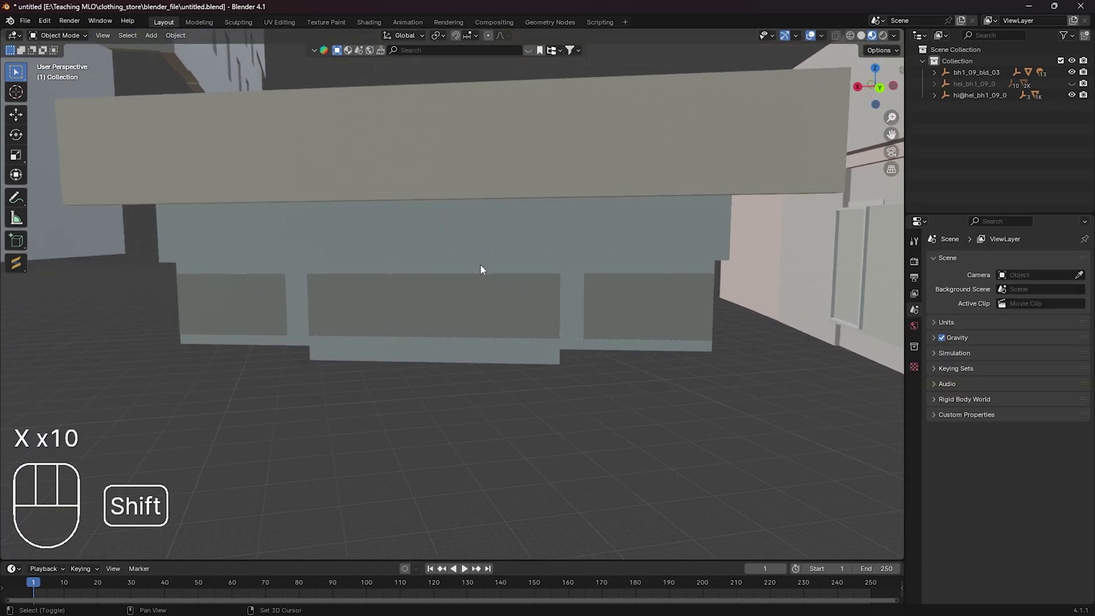
Delete the long strip and right-hand panel boxes and the wide box below the roof edge.
{"action": "left_click", "coordinate": [445, 348]}
{"action": "key", "text": "x"}
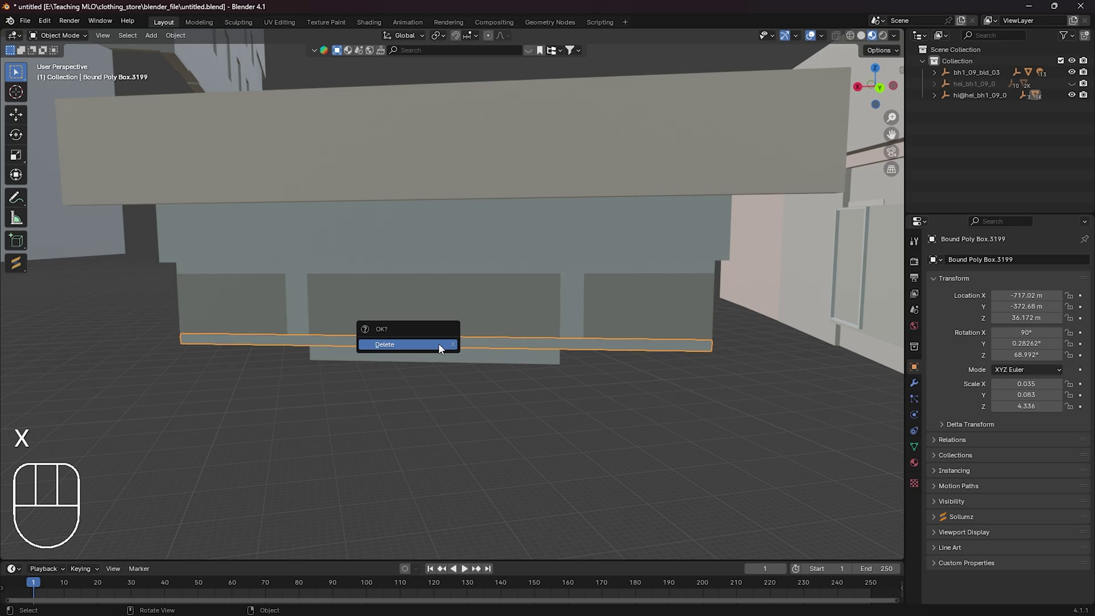
{"action": "key", "text": "x"}
{"action": "left_click", "coordinate": [447, 318]}
{"action": "key", "text": "x"}
{"action": "left_click", "coordinate": [624, 315]}
{"action": "key", "text": "x"}
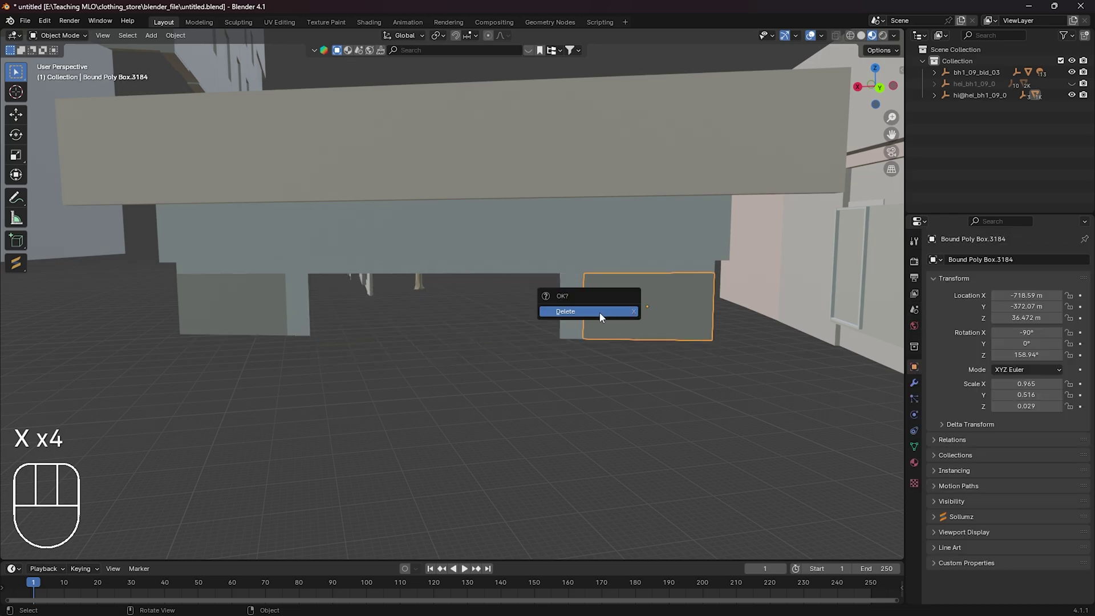
{"action": "key", "text": "x"}
{"action": "key", "text": "x"}
{"action": "left_click", "coordinate": [254, 321]}
{"action": "key", "text": "x"}
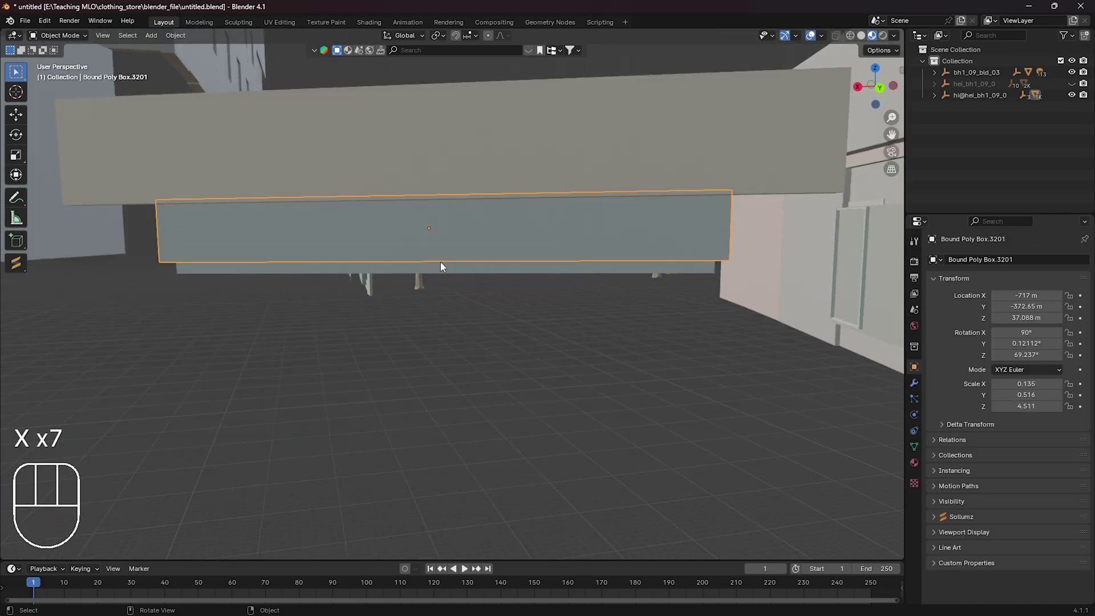
Delete the box under the roof edge and the awning box, then undo after checking from above.
{"action": "left_click_drag", "start_coordinate": [442, 273], "coordinate": [462, 271]}
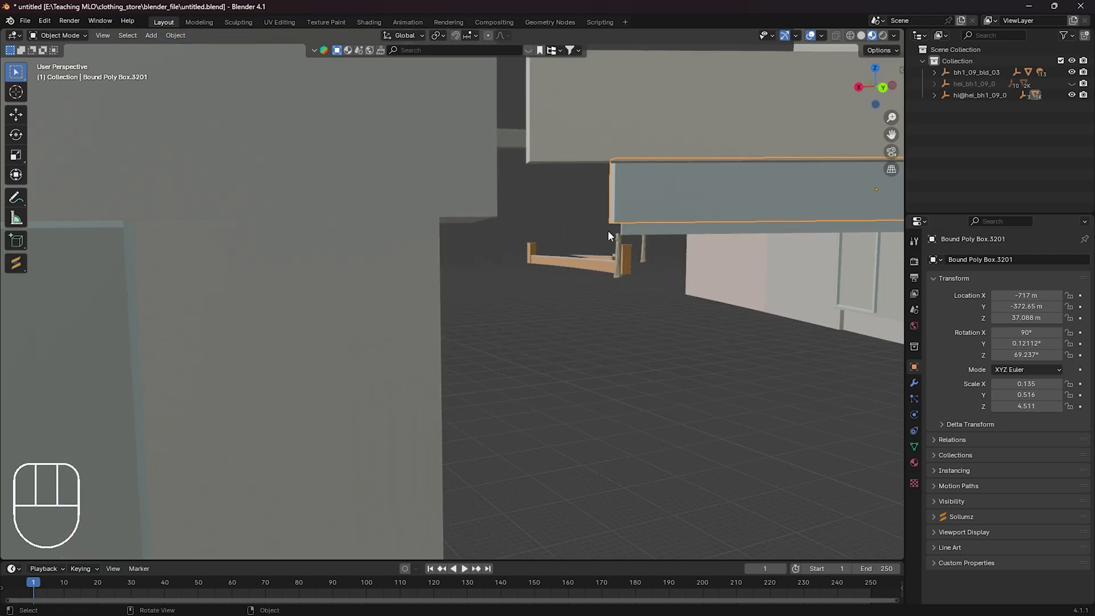
{"action": "left_click", "coordinate": [634, 233]}
{"action": "left_click_drag", "start_coordinate": [790, 262], "coordinate": [785, 262]}
{"action": "key", "text": "x"}
{"action": "key", "text": "x"}
{"action": "left_click_drag", "start_coordinate": [544, 316], "coordinate": [518, 305]}
{"action": "left_click", "coordinate": [375, 213]}
{"action": "key", "text": "x"}
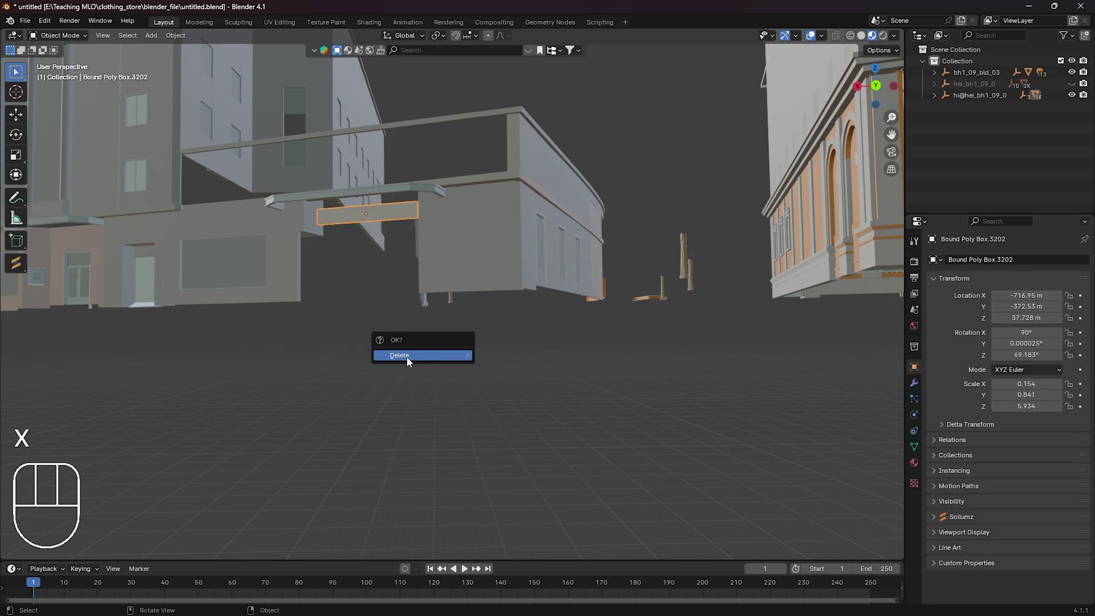
{"action": "left_click_drag", "start_coordinate": [406, 320], "coordinate": [432, 358]}
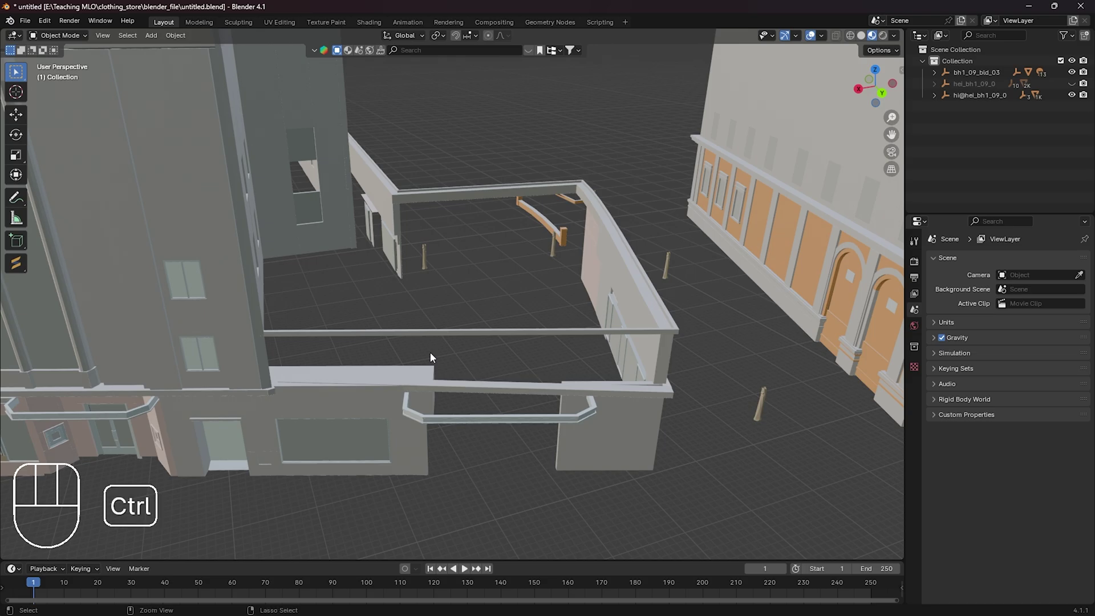
{"action": "key", "text": "ctrl+z"}
Undo twice more, then delete the wide collision box below the roof edge again.
{"action": "left_click_drag", "start_coordinate": [490, 430], "coordinate": [505, 404]}
{"action": "left_click_drag", "start_coordinate": [638, 378], "coordinate": [618, 389]}
{"action": "left_click_drag", "start_coordinate": [530, 408], "coordinate": [545, 388]}
{"action": "left_click_drag", "start_coordinate": [558, 377], "coordinate": [546, 394]}
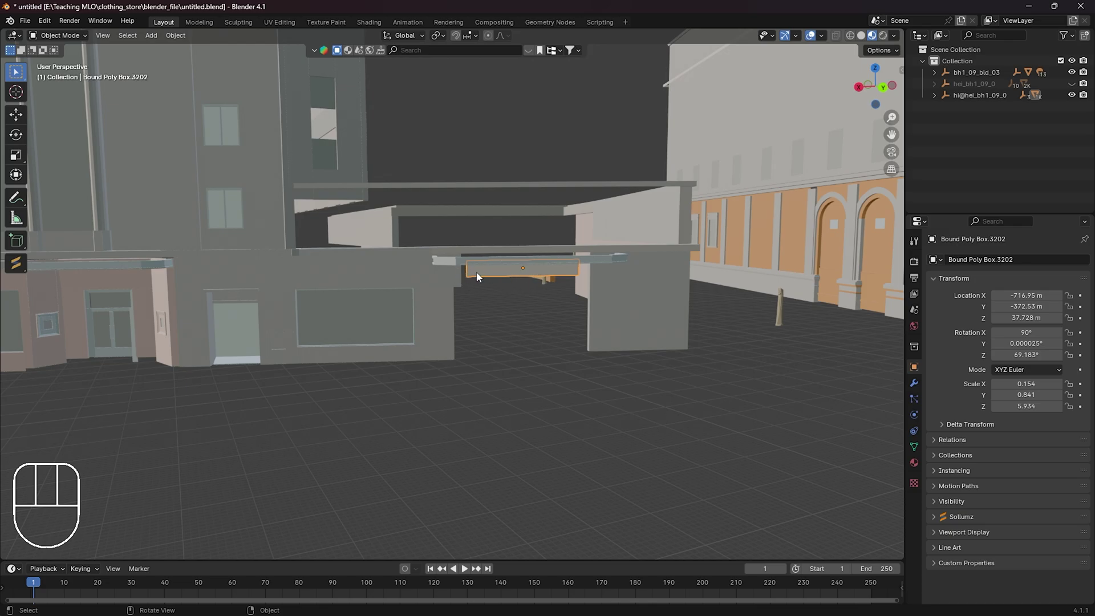
{"action": "key", "text": "ctrl+z"}
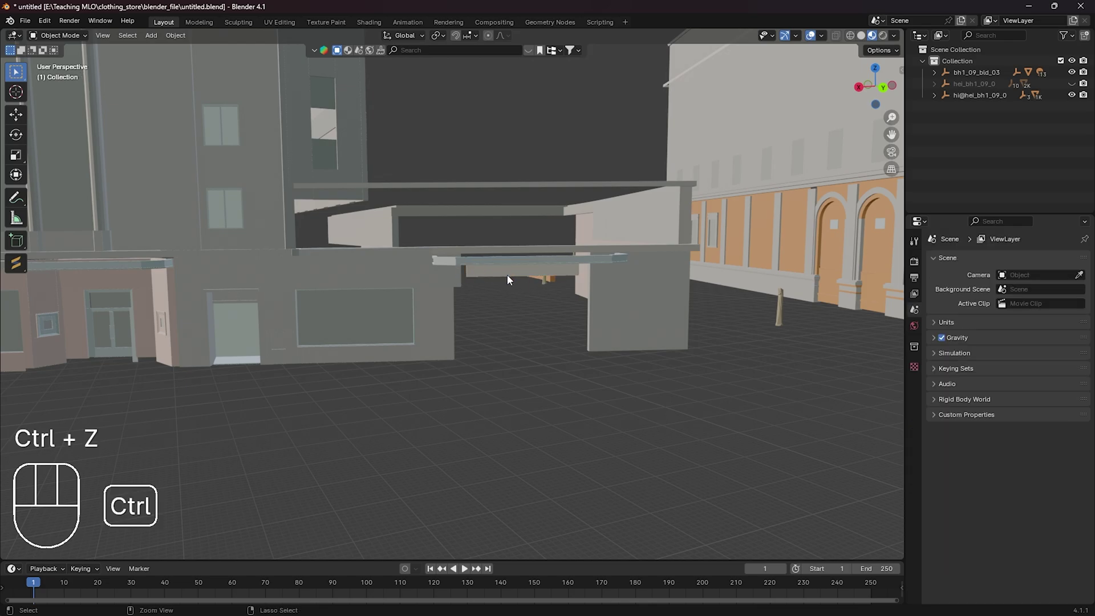
{"action": "key", "text": "ctrl+z"}
{"action": "left_click_drag", "start_coordinate": [518, 277], "coordinate": [513, 289]}
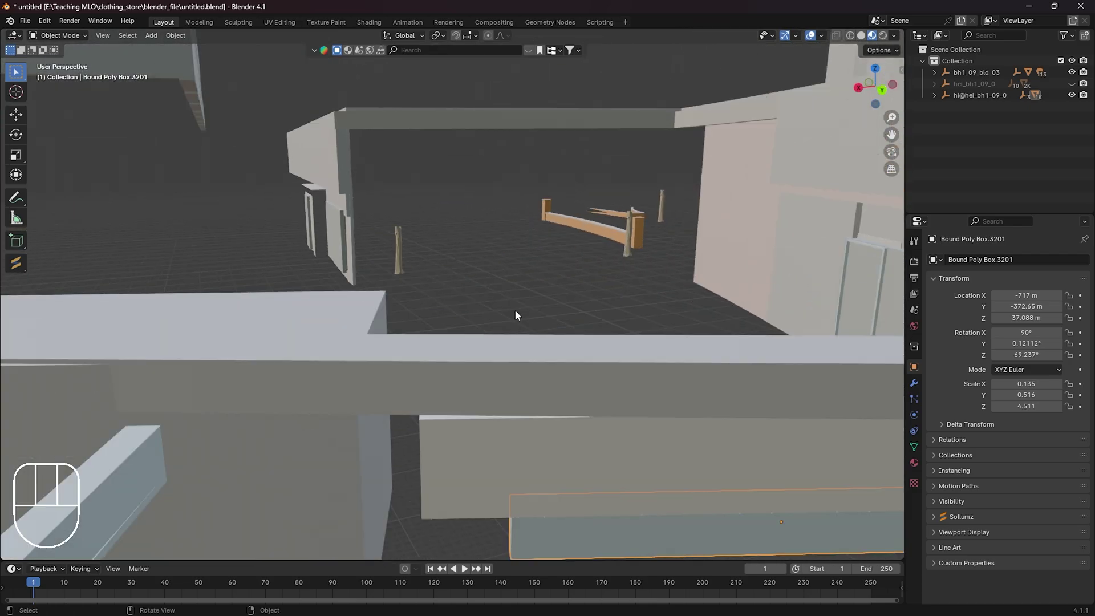
{"action": "left_click_drag", "start_coordinate": [620, 405], "coordinate": [589, 349]}
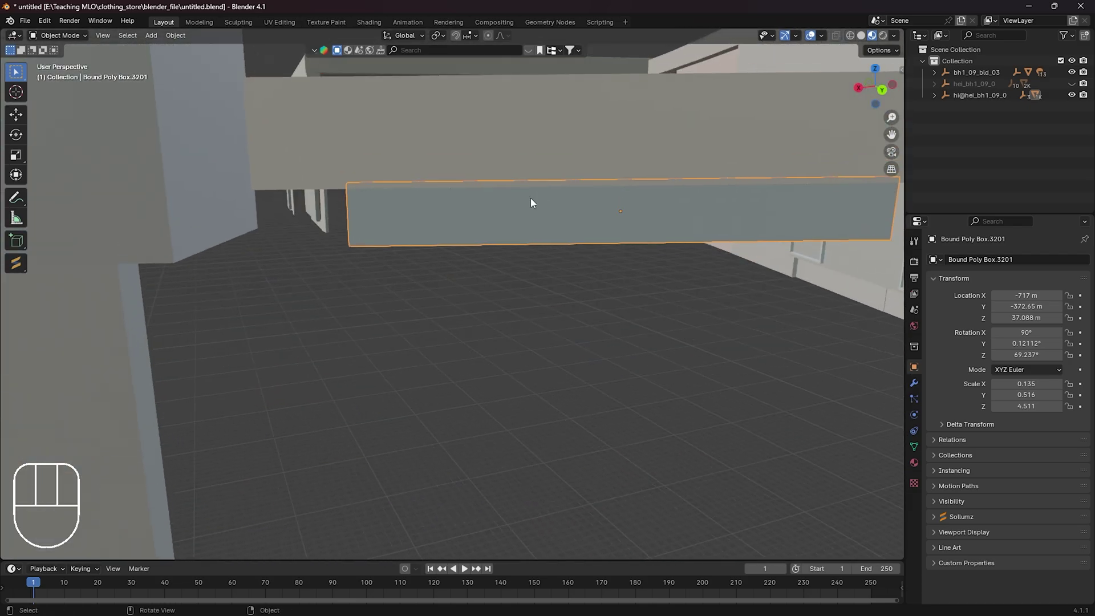
{"action": "key", "text": "x"}
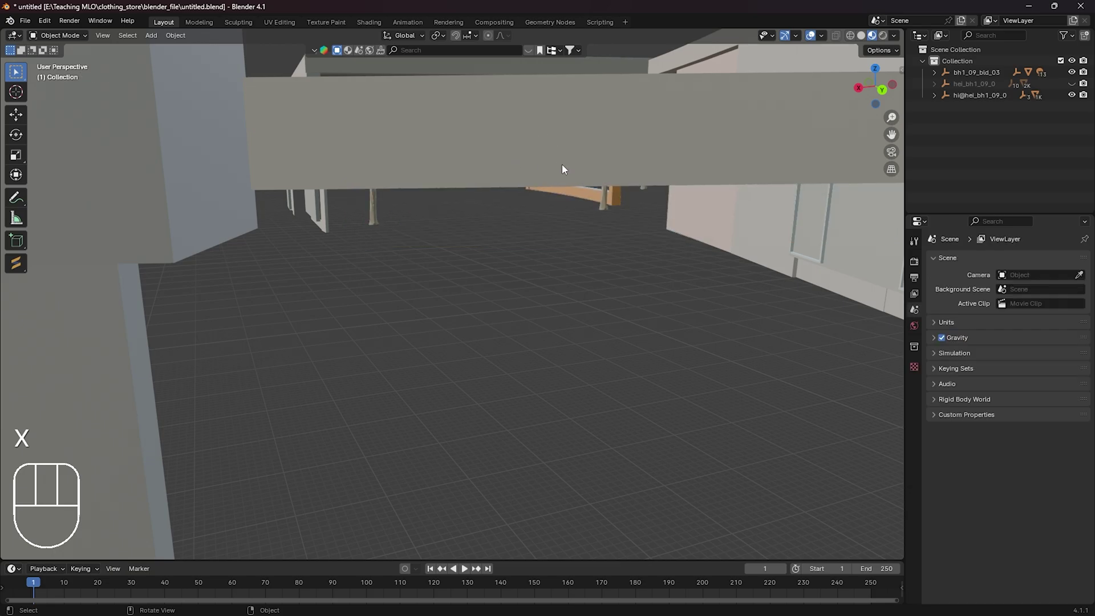
Delete the awning collision box at the entrance, then undo to restore it.
{"action": "left_click_drag", "start_coordinate": [530, 311], "coordinate": [543, 311]}
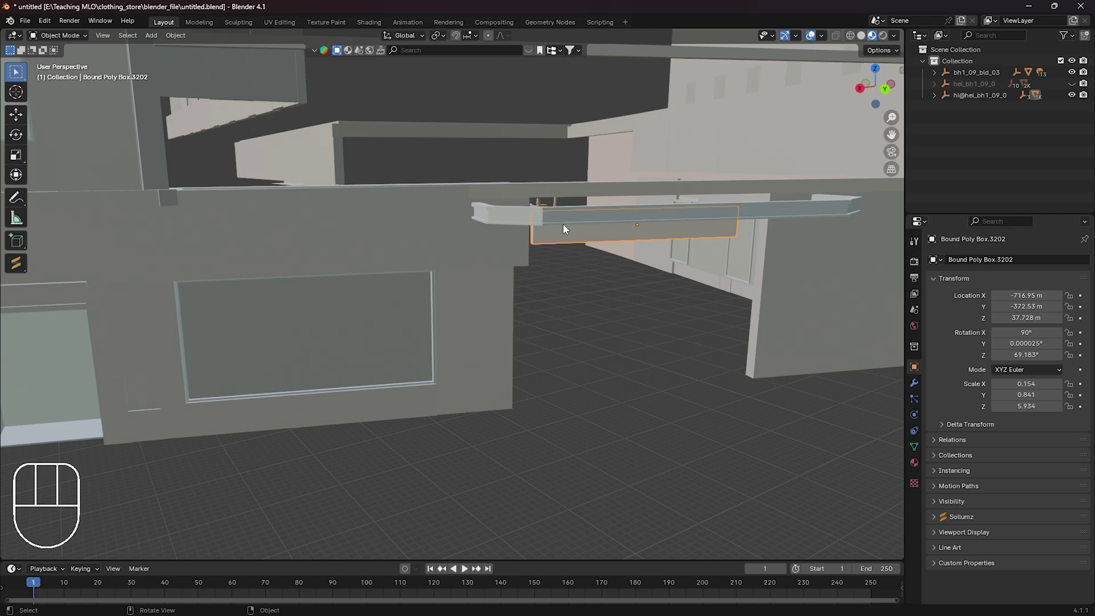
{"action": "left_click_drag", "start_coordinate": [686, 220], "coordinate": [667, 218]}
{"action": "key", "text": "x"}
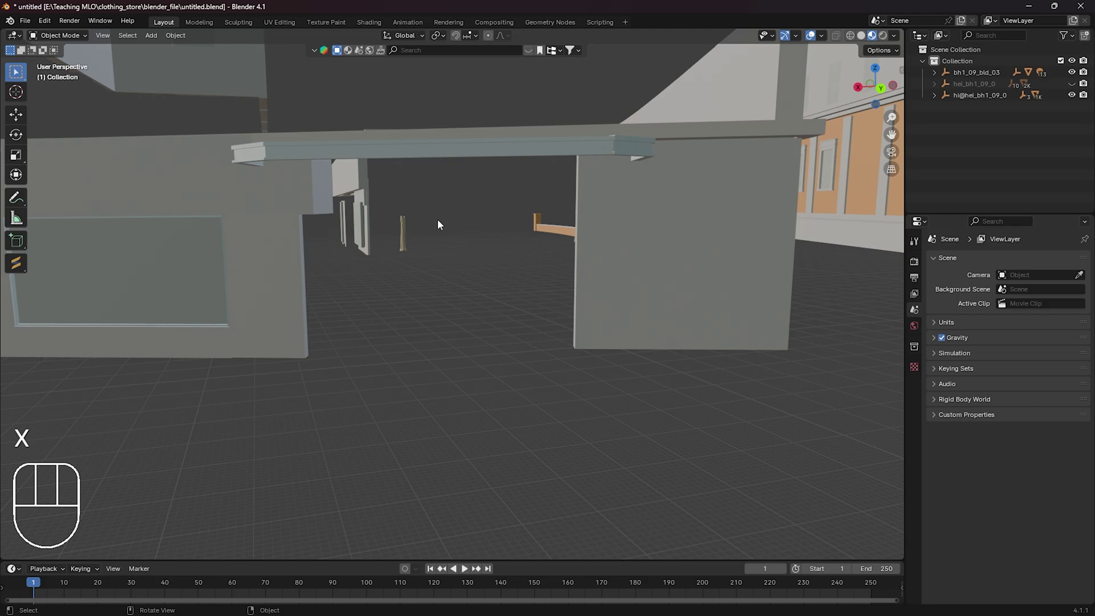
{"action": "key", "text": "ctrl+z"}
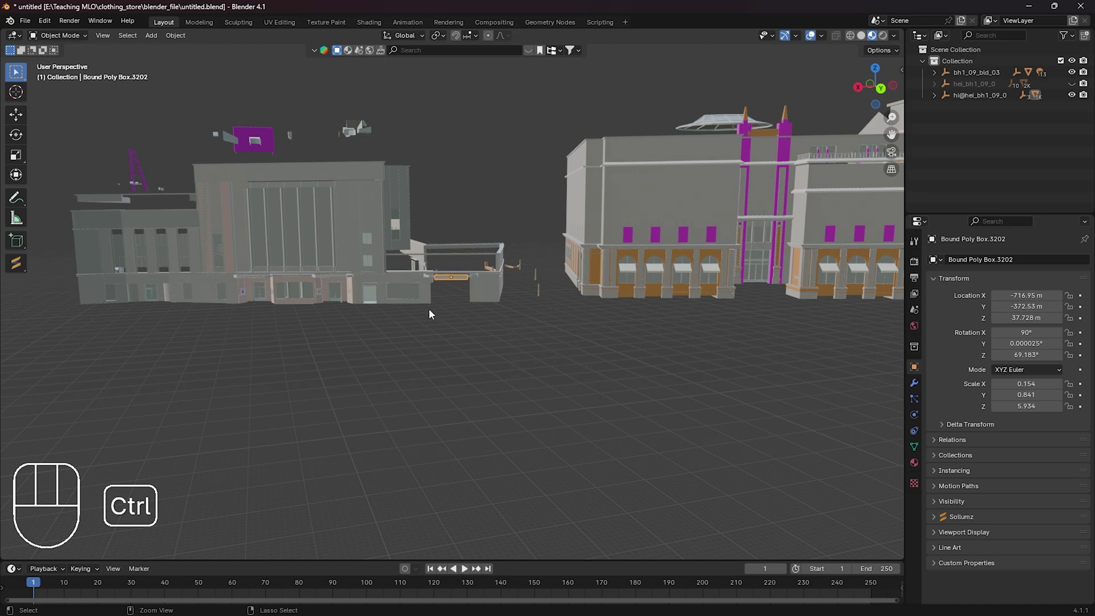
Fly across the ground to the textured building and close in on the shop entrance.
{"action": "left_click_drag", "start_coordinate": [598, 305], "coordinate": [440, 308]}
{"action": "left_click_drag", "start_coordinate": [358, 299], "coordinate": [414, 359]}
{"action": "left_click_drag", "start_coordinate": [241, 330], "coordinate": [311, 325]}
{"action": "middle_click", "coordinate": [80, 347]}
{"action": "middle_click", "coordinate": [40, 336]}
{"action": "middle_click", "coordinate": [74, 340]}
{"action": "left_click_drag", "start_coordinate": [521, 331], "coordinate": [568, 327]}
{"action": "left_click_drag", "start_coordinate": [331, 371], "coordinate": [376, 365]}
{"action": "middle_click", "coordinate": [253, 371]}
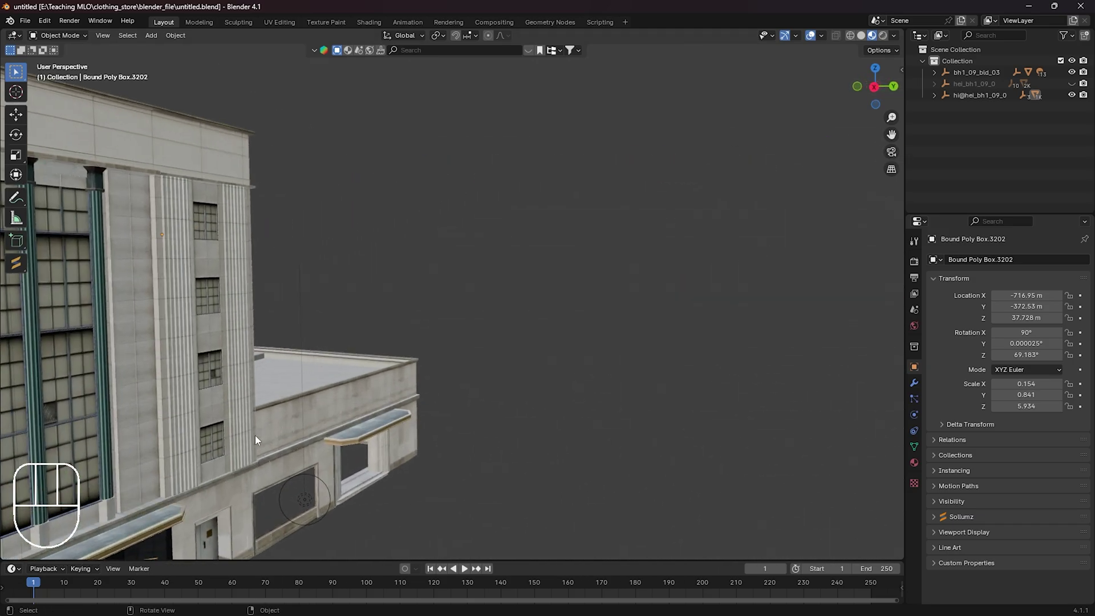
{"action": "left_click_drag", "start_coordinate": [173, 454], "coordinate": [299, 382]}
{"action": "left_click_drag", "start_coordinate": [381, 366], "coordinate": [290, 360]}
{"action": "left_click_drag", "start_coordinate": [250, 367], "coordinate": [417, 355]}
{"action": "left_click_drag", "start_coordinate": [634, 356], "coordinate": [483, 328]}
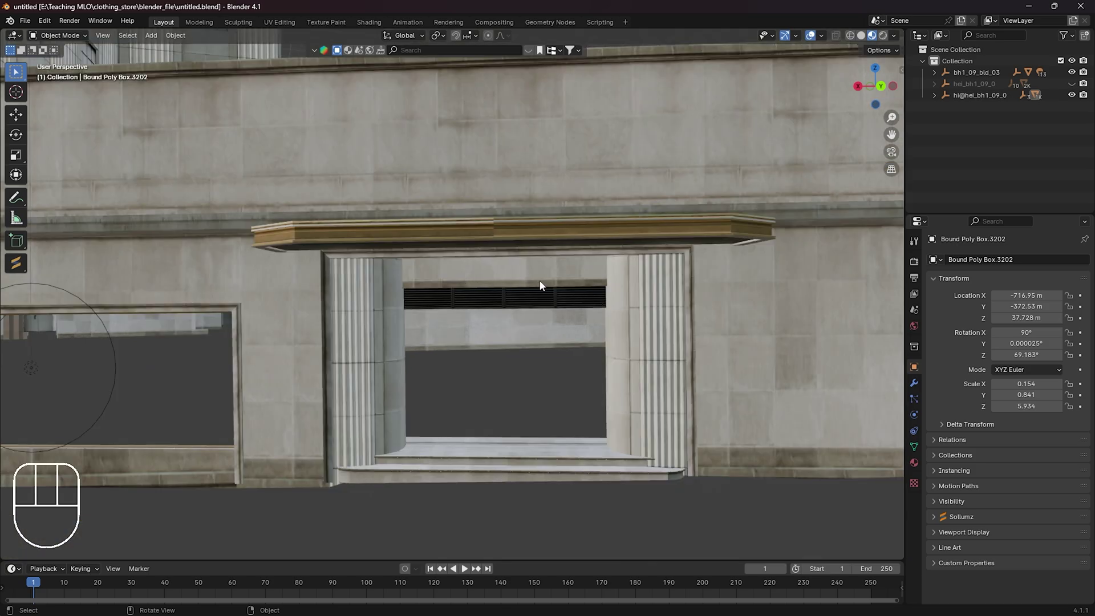
Pull back out until both buildings and the whole block are in view.
{"action": "left_click_drag", "start_coordinate": [710, 272], "coordinate": [680, 282]}
{"action": "left_click_drag", "start_coordinate": [773, 282], "coordinate": [758, 413]}
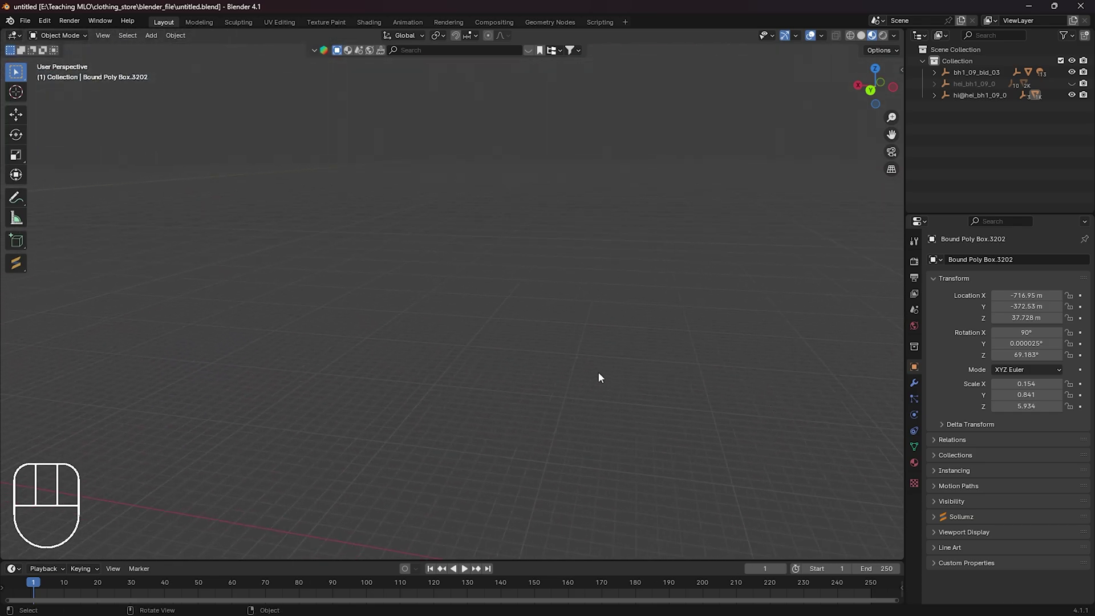
{"action": "left_click_drag", "start_coordinate": [568, 343], "coordinate": [618, 334]}
{"action": "middle_click", "coordinate": [747, 222]}
{"action": "left_click_drag", "start_coordinate": [664, 443], "coordinate": [582, 441]}
{"action": "middle_click", "coordinate": [847, 414]}
{"action": "middle_click", "coordinate": [841, 490]}
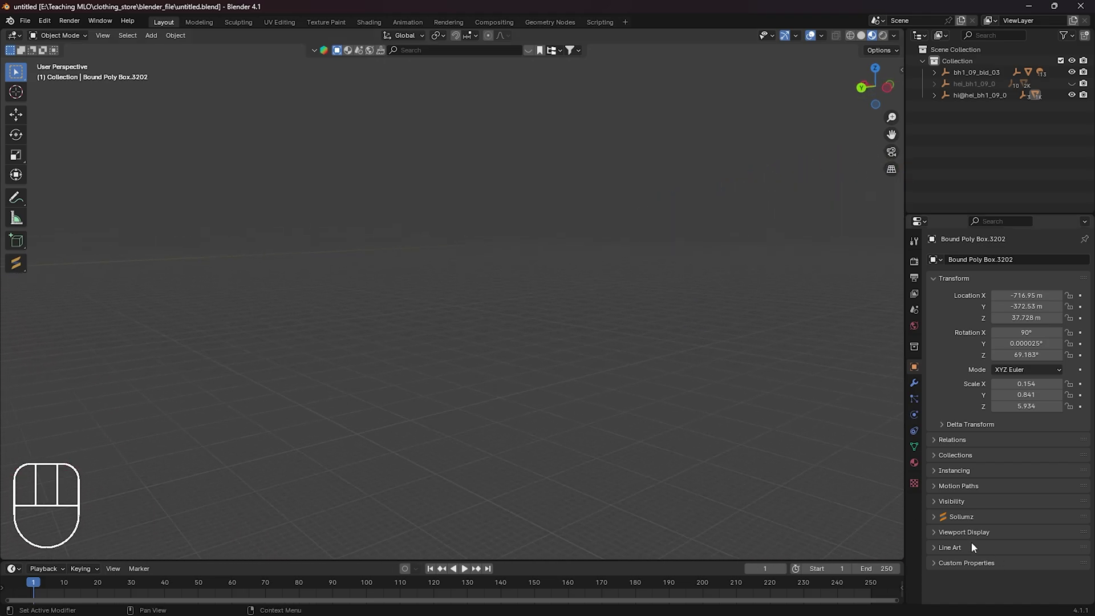
{"action": "middle_click", "coordinate": [849, 458]}
{"action": "left_click_drag", "start_coordinate": [718, 364], "coordinate": [750, 356]}
{"action": "left_click_drag", "start_coordinate": [860, 233], "coordinate": [242, 418]}
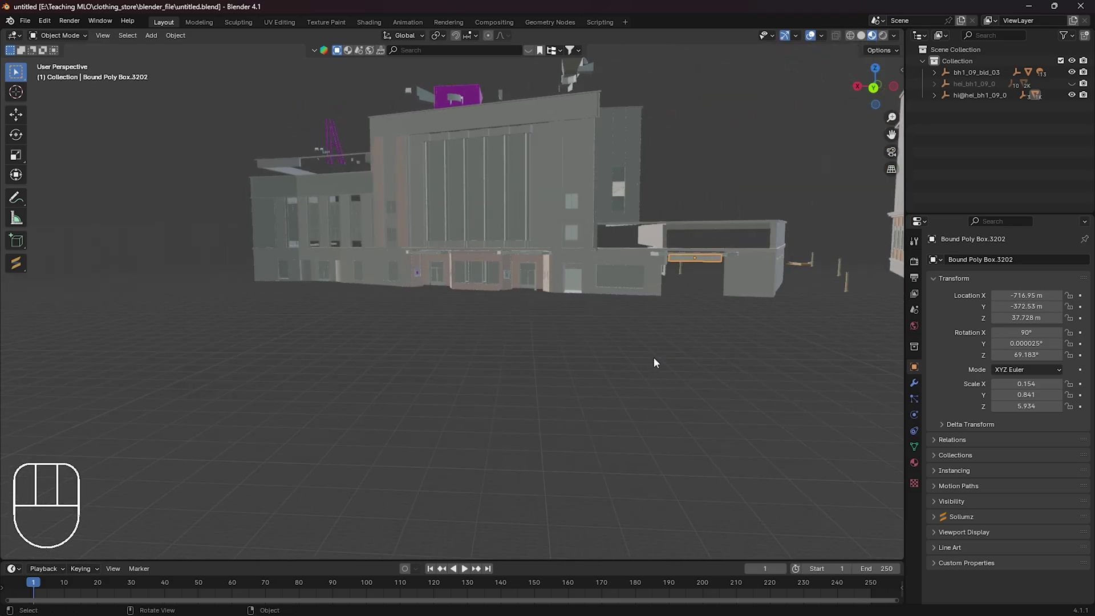
Zoom toward the front entrance and toggle a model's eye icon in the Outliner.
{"action": "left_click_drag", "start_coordinate": [699, 344], "coordinate": [658, 345]}
{"action": "middle_click", "coordinate": [722, 333]}
{"action": "left_click_drag", "start_coordinate": [807, 329], "coordinate": [154, 357]}
{"action": "left_click_drag", "start_coordinate": [766, 323], "coordinate": [104, 339]}
{"action": "left_click_drag", "start_coordinate": [566, 341], "coordinate": [633, 336]}
{"action": "left_click", "coordinate": [1075, 91]}
Centre on the doorway and hide hi@hel_bh1_09_0, exposing the doorway collision box.
{"action": "left_click_drag", "start_coordinate": [603, 303], "coordinate": [614, 297]}
{"action": "left_click_drag", "start_coordinate": [481, 327], "coordinate": [816, 314]}
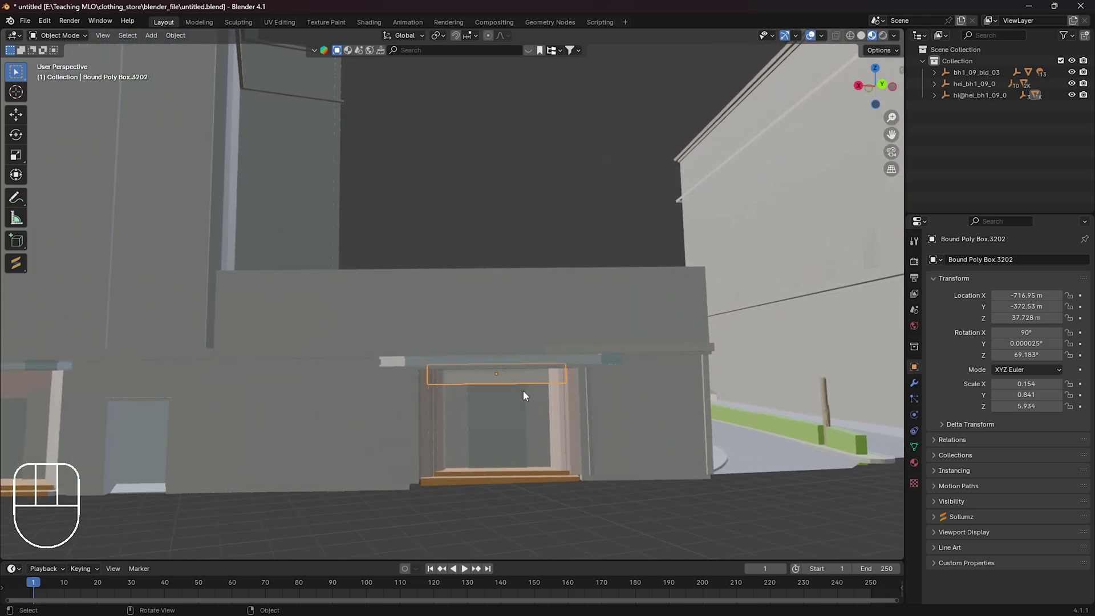
{"action": "left_click_drag", "start_coordinate": [653, 462], "coordinate": [715, 254]}
{"action": "left_click_drag", "start_coordinate": [683, 429], "coordinate": [741, 557]}
{"action": "left_click_drag", "start_coordinate": [688, 478], "coordinate": [716, 208]}
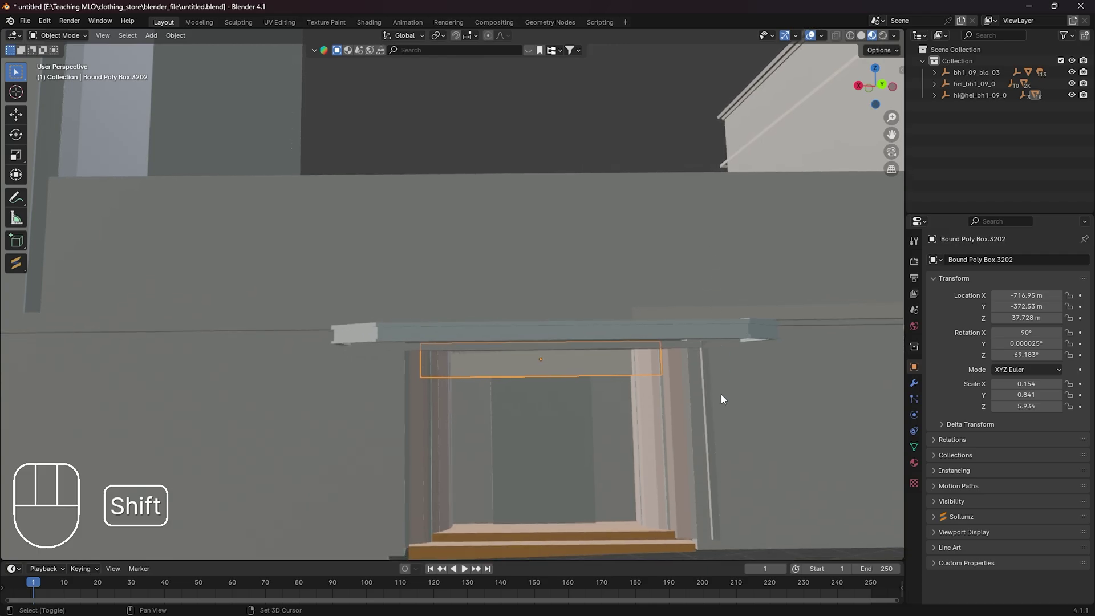
{"action": "left_click_drag", "start_coordinate": [713, 373], "coordinate": [730, 296]}
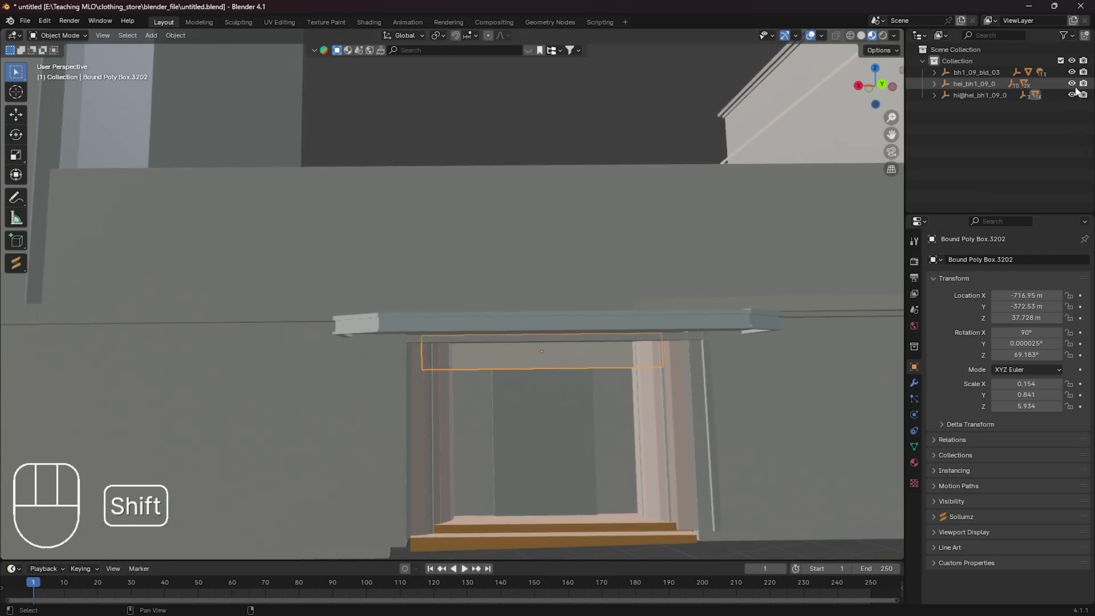
{"action": "left_click", "coordinate": [1075, 87]}
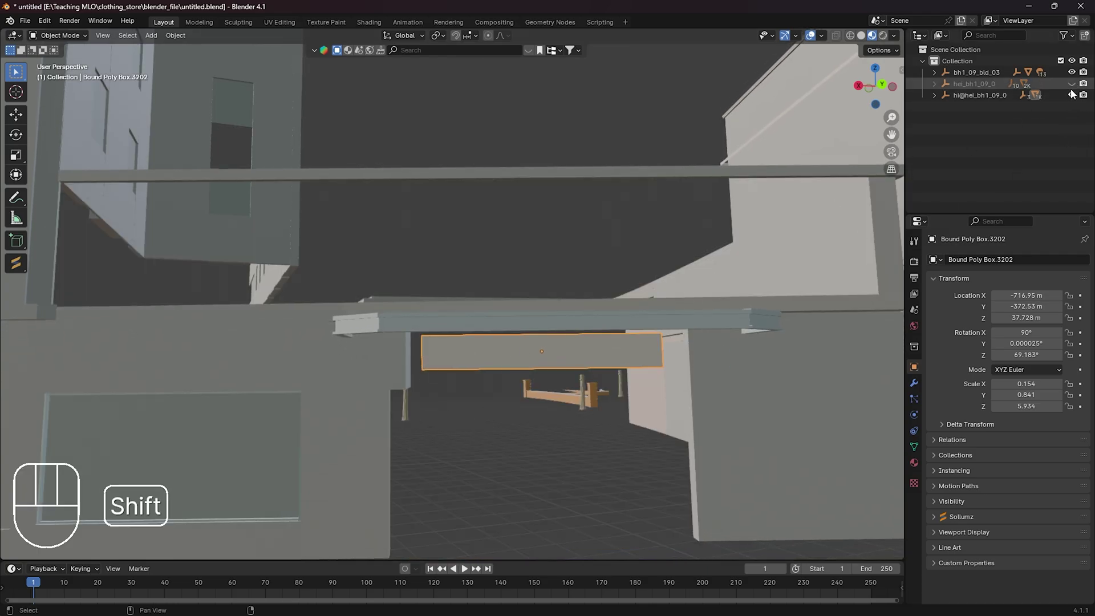
{"action": "left_click", "coordinate": [1074, 89]}
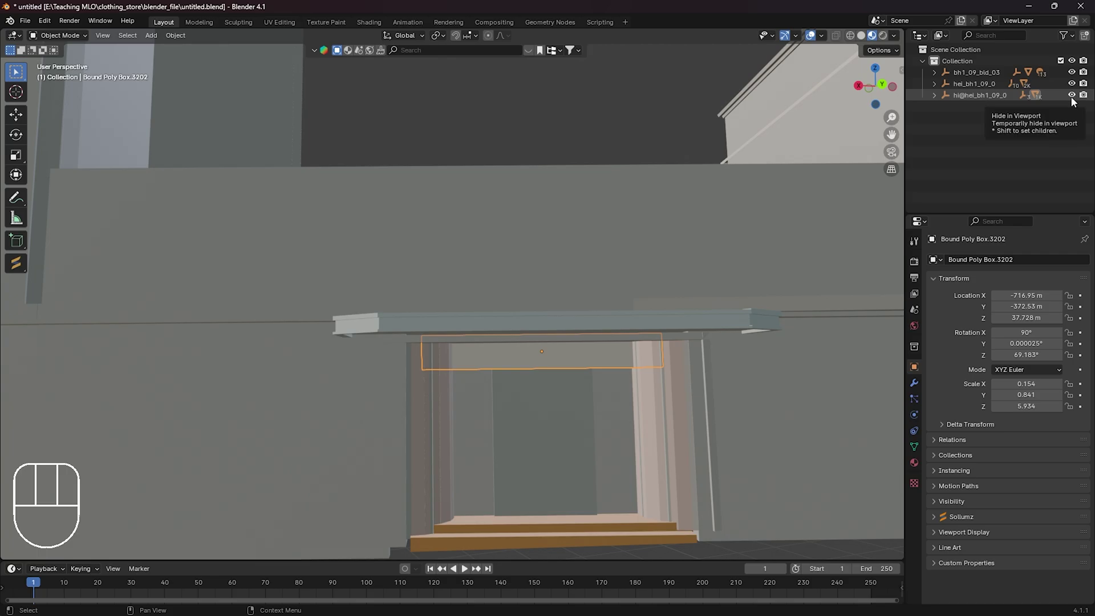
{"action": "left_click", "coordinate": [1076, 102]}
{"action": "left_click_drag", "start_coordinate": [638, 450], "coordinate": [633, 454]}
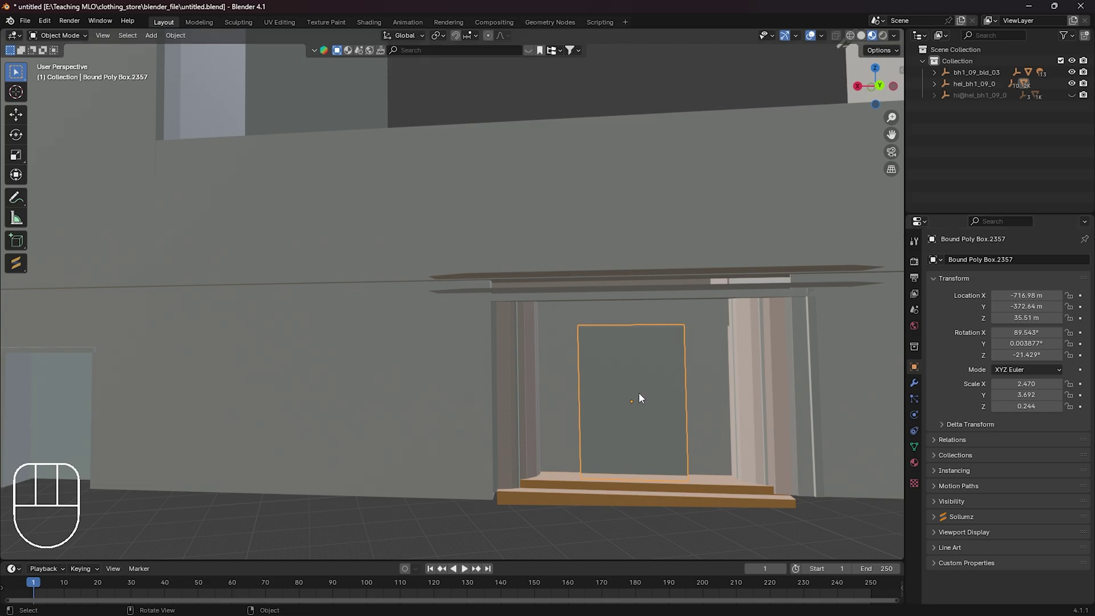
Delete the two collision boxes filling the front doorway and view the frame from the side.
{"action": "key", "text": "x"}
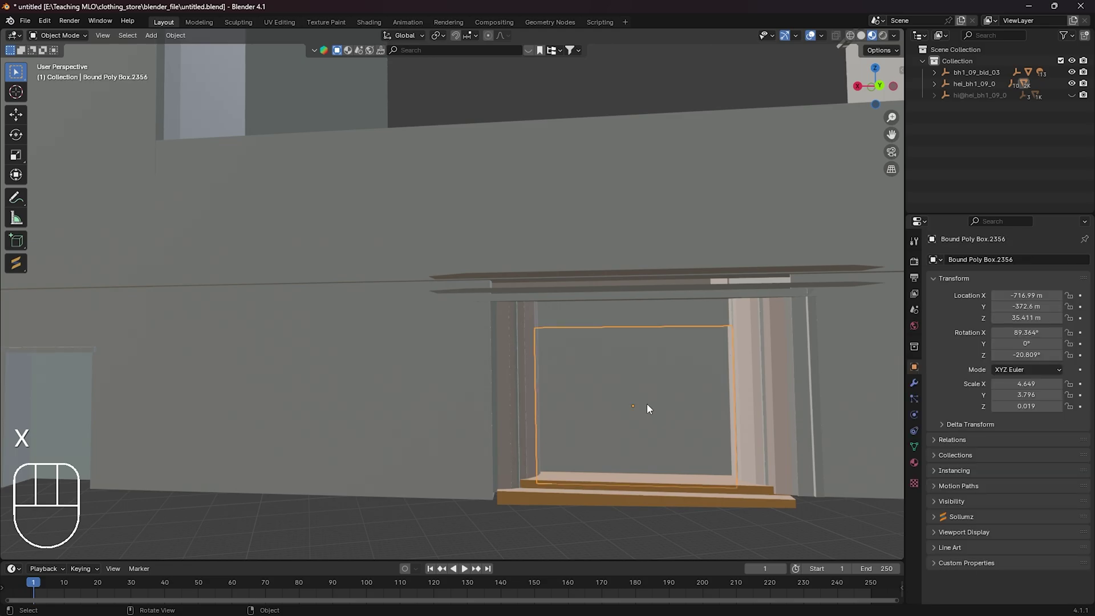
{"action": "key", "text": "x"}
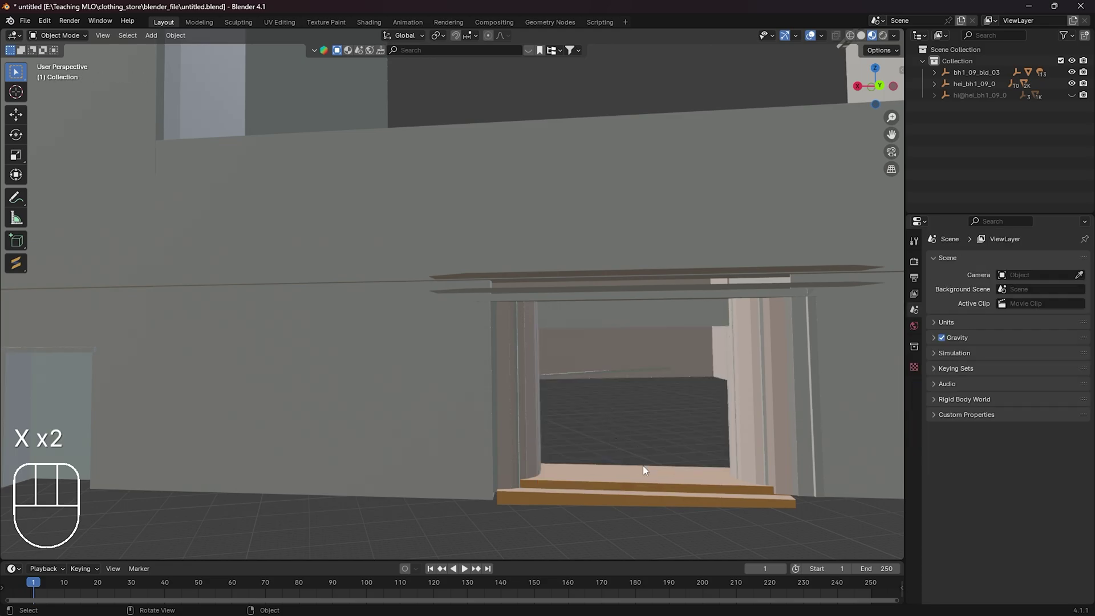
{"action": "left_click_drag", "start_coordinate": [635, 475], "coordinate": [626, 476]}
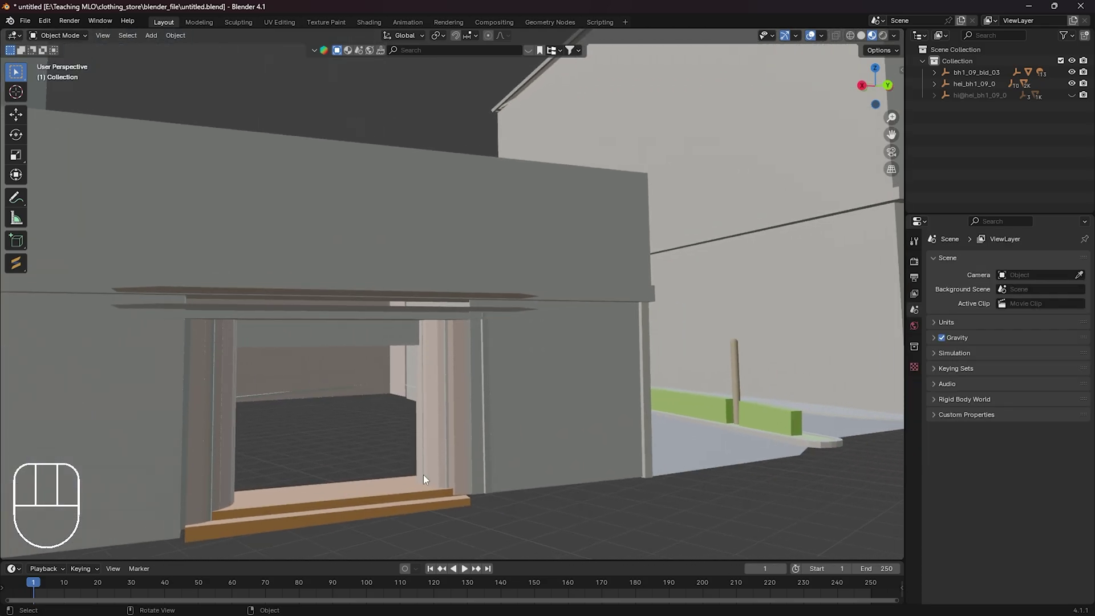
{"action": "left_click_drag", "start_coordinate": [471, 455], "coordinate": [395, 458]}
{"action": "left_click_drag", "start_coordinate": [660, 475], "coordinate": [683, 472]}
{"action": "middle_click", "coordinate": [774, 406]}
{"action": "middle_click", "coordinate": [683, 416]}
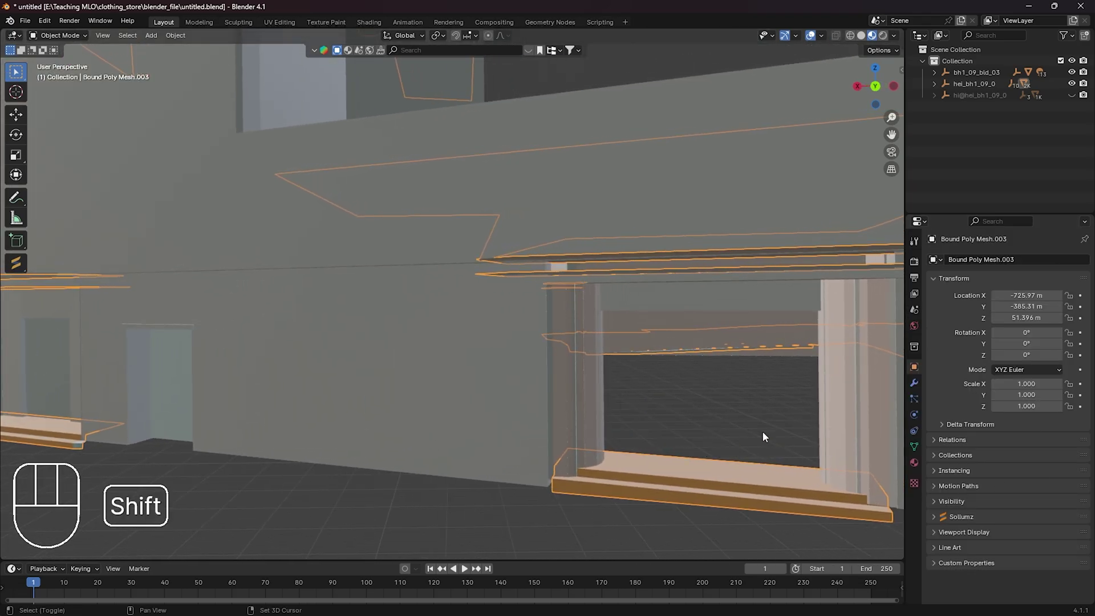
{"action": "middle_click", "coordinate": [837, 392]}
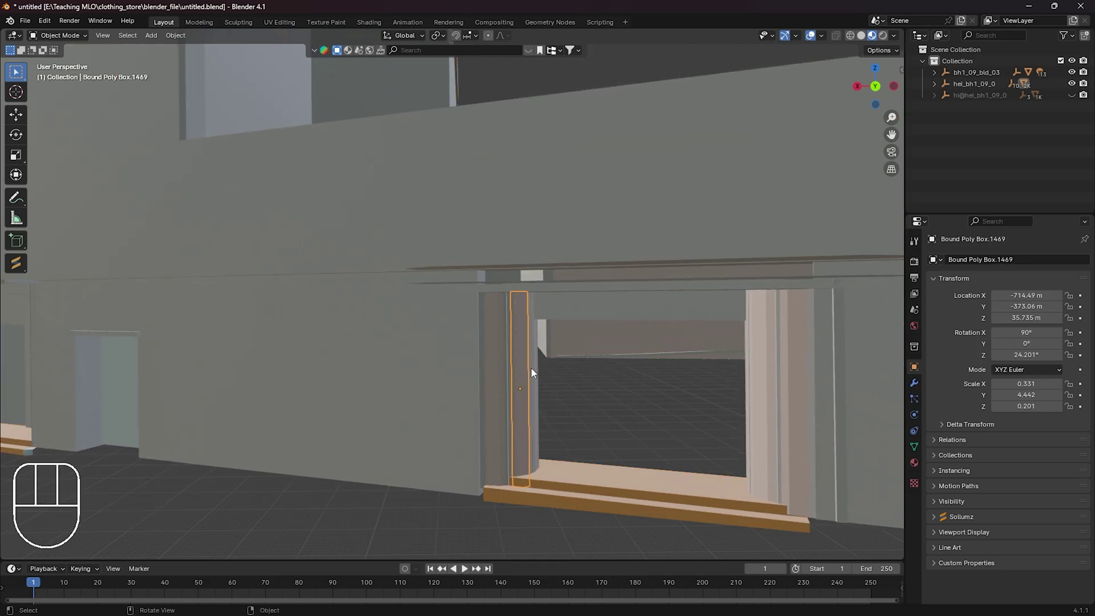
Inspect the doorway from several angles to check the frame is now open.
{"action": "left_click_drag", "start_coordinate": [534, 362], "coordinate": [569, 357]}
{"action": "left_click_drag", "start_coordinate": [441, 394], "coordinate": [469, 390]}
{"action": "left_click_drag", "start_coordinate": [234, 429], "coordinate": [812, 350]}
{"action": "left_click_drag", "start_coordinate": [379, 455], "coordinate": [804, 344]}
{"action": "middle_click", "coordinate": [352, 462]}
{"action": "left_click_drag", "start_coordinate": [360, 463], "coordinate": [882, 299]}
{"action": "left_click_drag", "start_coordinate": [505, 392], "coordinate": [465, 392]}
{"action": "left_click_drag", "start_coordinate": [744, 417], "coordinate": [739, 419]}
{"action": "left_click_drag", "start_coordinate": [798, 369], "coordinate": [834, 373]}
{"action": "left_click_drag", "start_coordinate": [677, 391], "coordinate": [670, 387]}
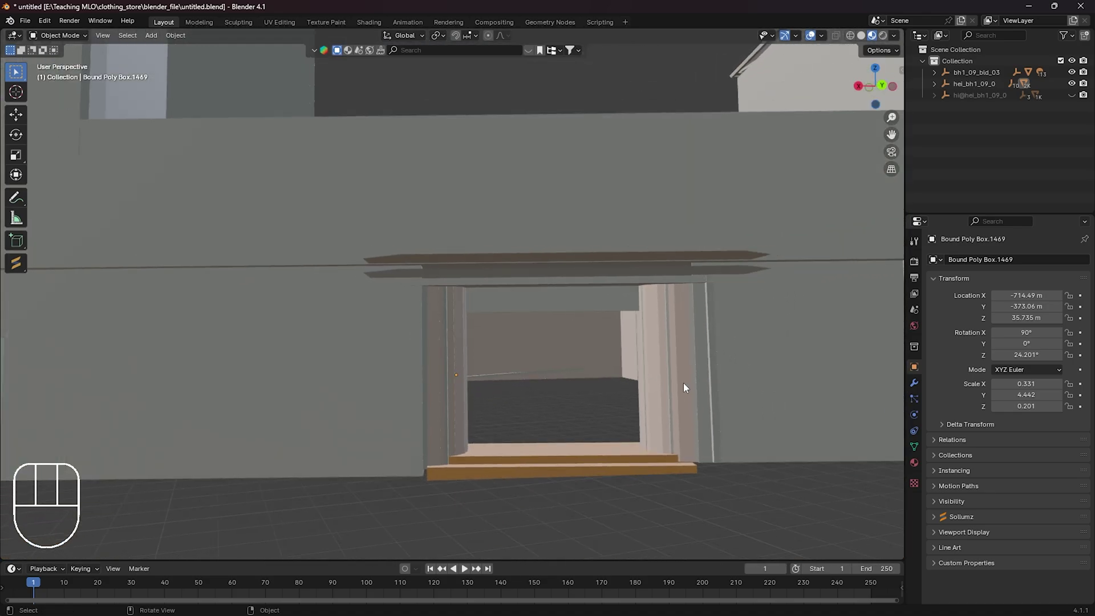
Shift along the front wall and orbit around the side of the entrance.
{"action": "left_click_drag", "start_coordinate": [697, 357], "coordinate": [666, 356]}
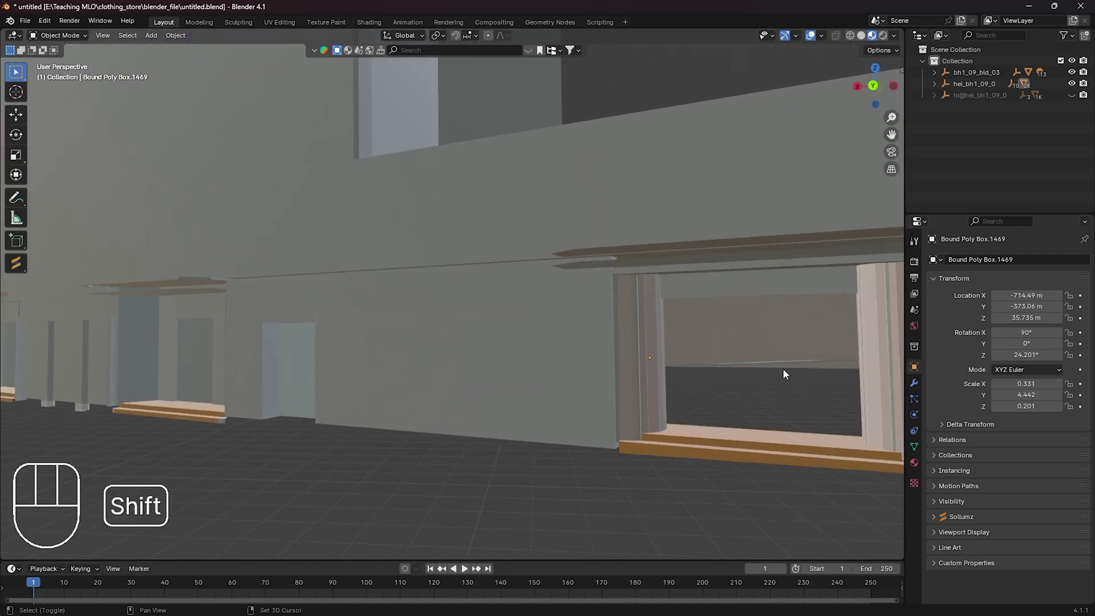
{"action": "middle_click", "coordinate": [781, 379]}
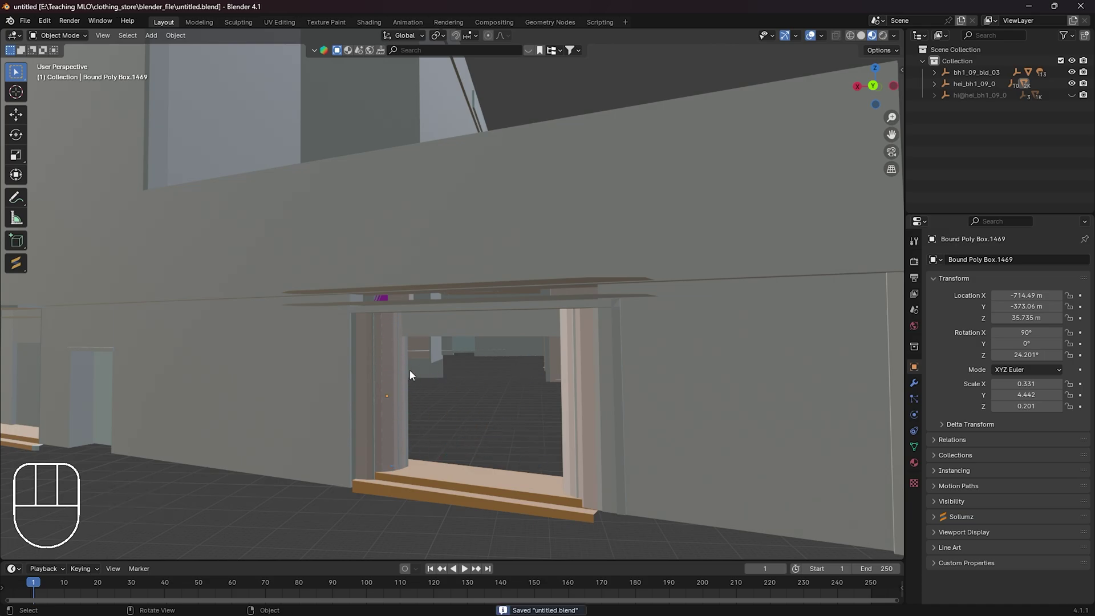
{"action": "left_click_drag", "start_coordinate": [417, 429], "coordinate": [420, 428]}
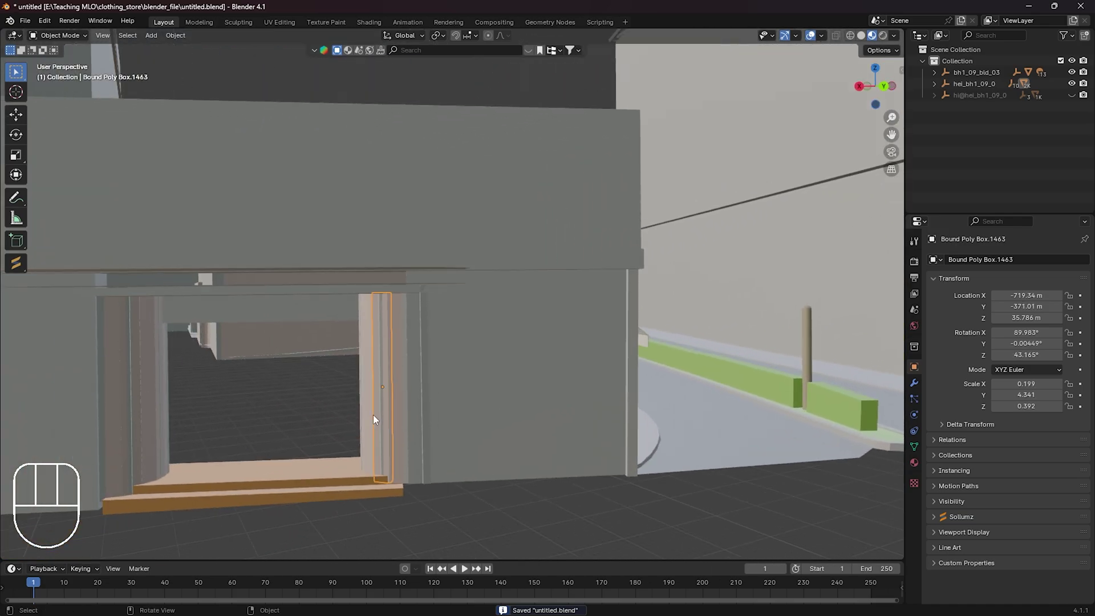
{"action": "left_click", "coordinate": [366, 412]}
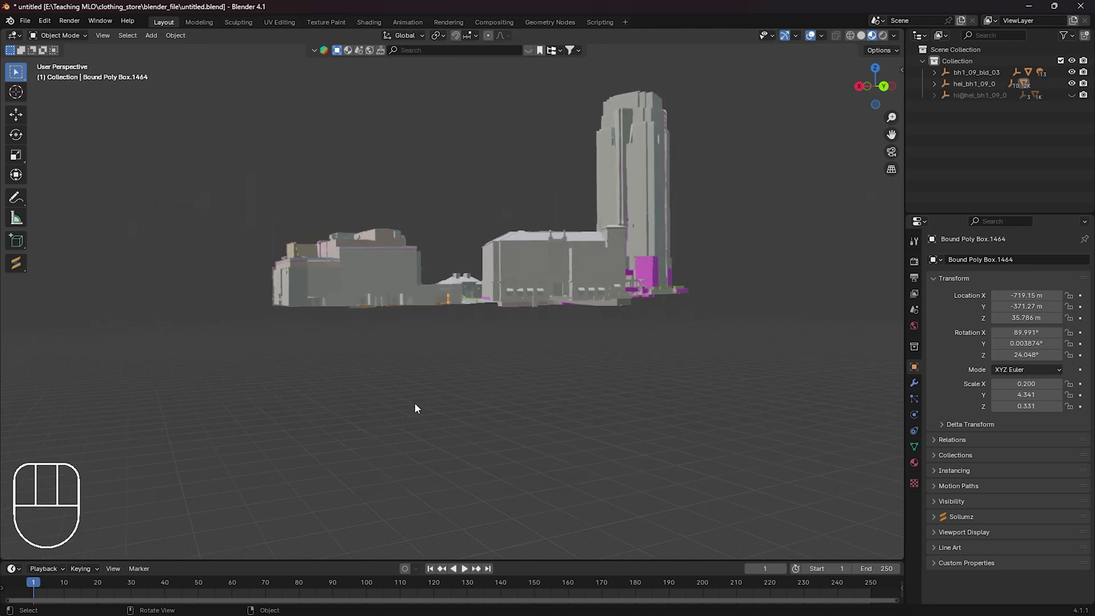
Unhide hi@hel_bh1_09_0 in the Outliner and inspect the cleared front doorway.
{"action": "left_click_drag", "start_coordinate": [584, 333], "coordinate": [584, 345]}
{"action": "left_click_drag", "start_coordinate": [549, 340], "coordinate": [493, 318]}
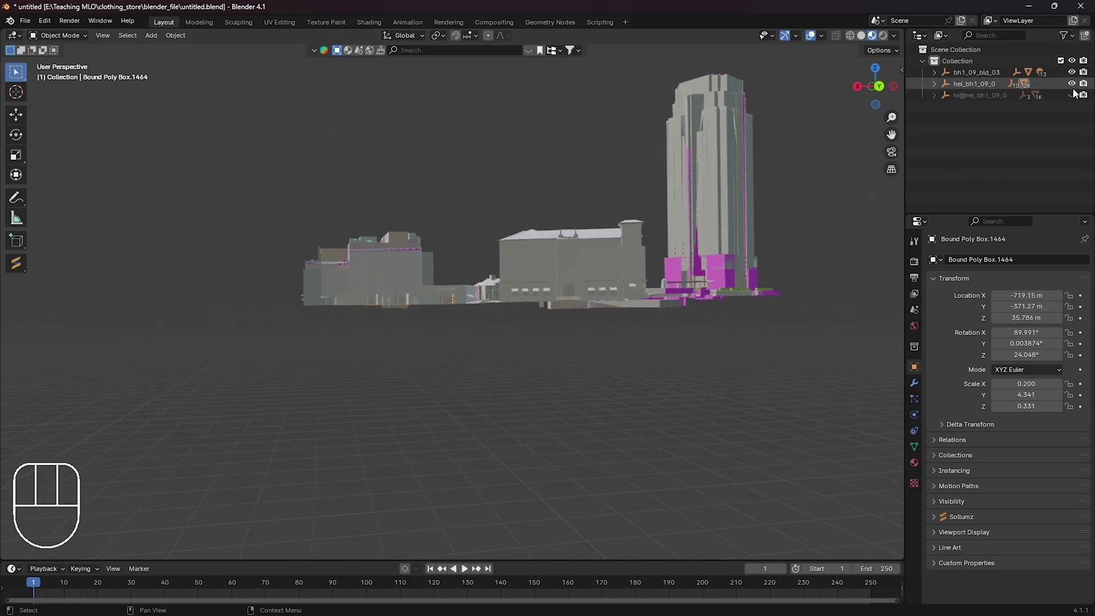
{"action": "left_click", "coordinate": [1076, 99]}
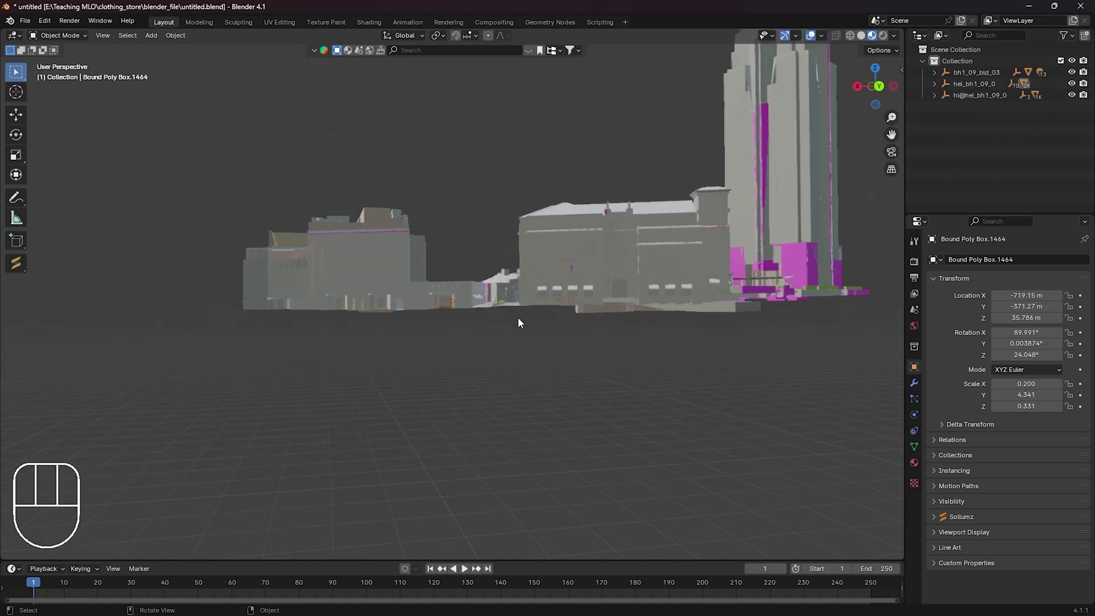
{"action": "left_click_drag", "start_coordinate": [477, 342], "coordinate": [471, 352]}
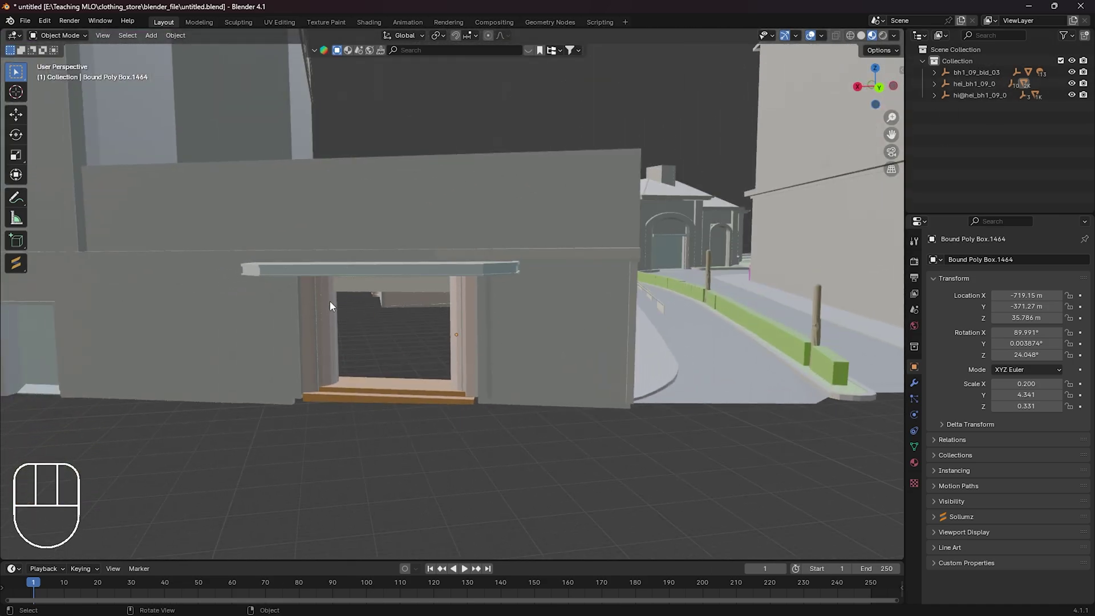
{"action": "left_click_drag", "start_coordinate": [500, 350], "coordinate": [628, 320]}
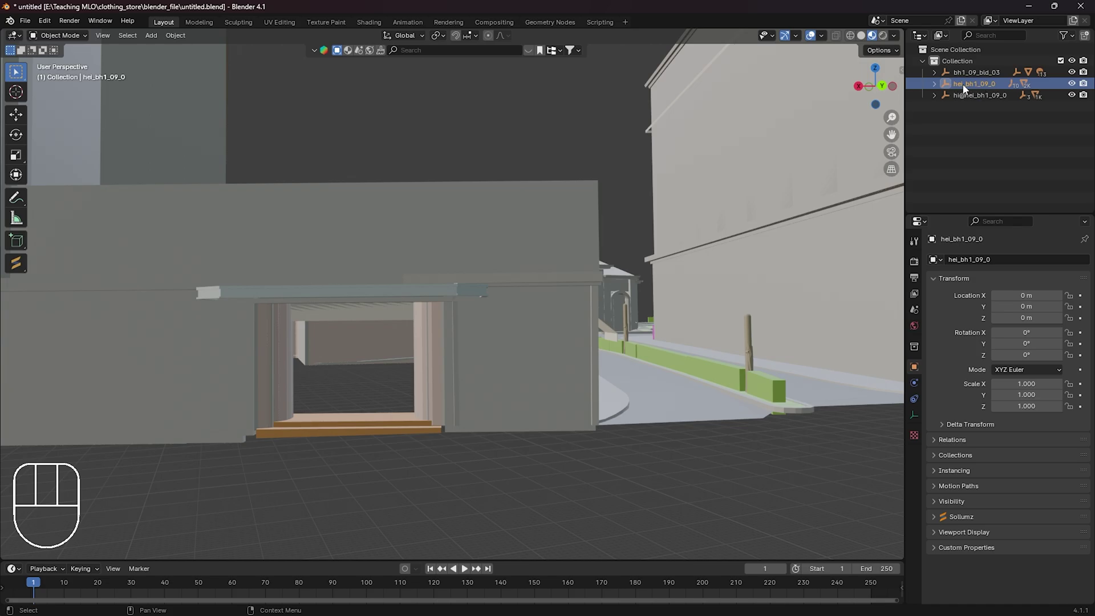
Select the full hel_bh1_09_0 and hi@hel_bh1_09_0 collision hierarchies.
{"action": "left_click_drag", "start_coordinate": [975, 88], "coordinate": [927, 113]}
{"action": "left_click_drag", "start_coordinate": [680, 233], "coordinate": [665, 239]}
{"action": "key", "text": "v"}
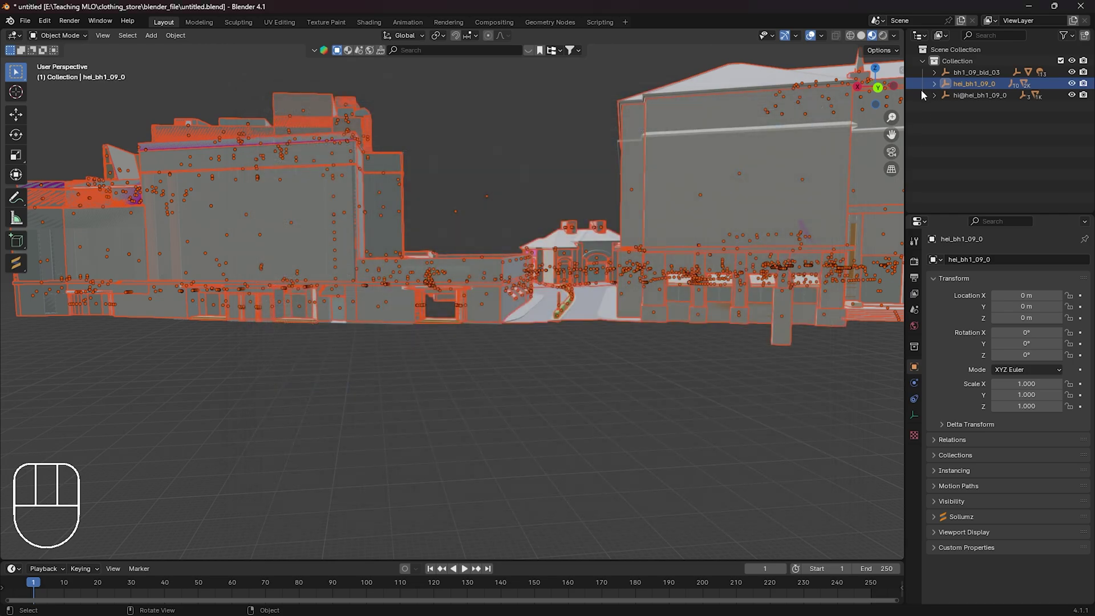
{"action": "left_click_drag", "start_coordinate": [969, 107], "coordinate": [1041, 113]}
{"action": "left_click_drag", "start_coordinate": [981, 100], "coordinate": [967, 110]}
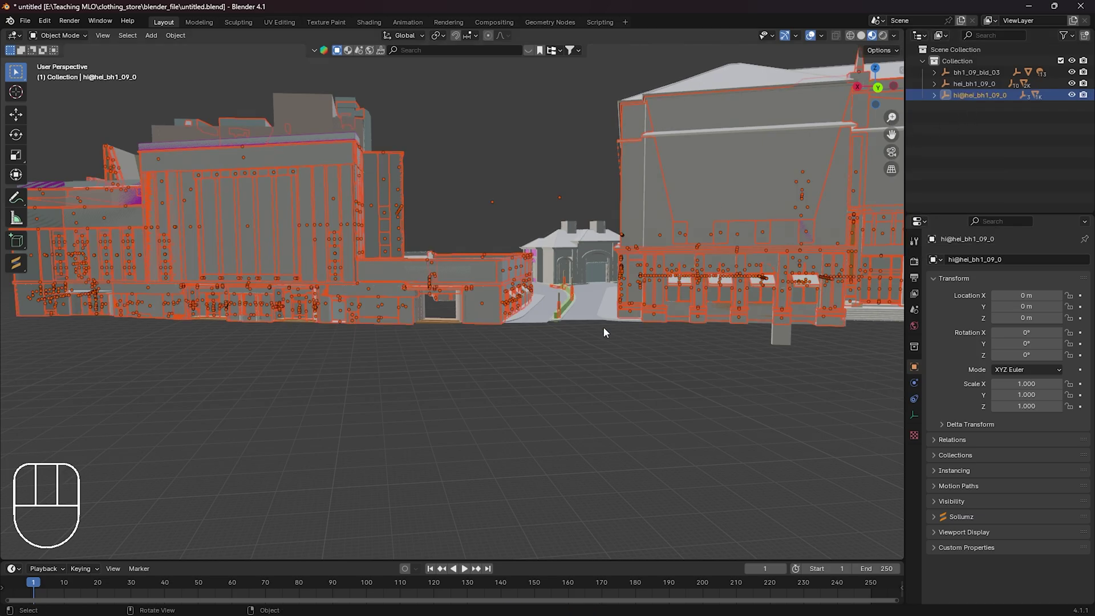
Export the selected collision objects with Sollumz in CodeWalker format to blender_exports.
{"action": "key", "text": "v"}
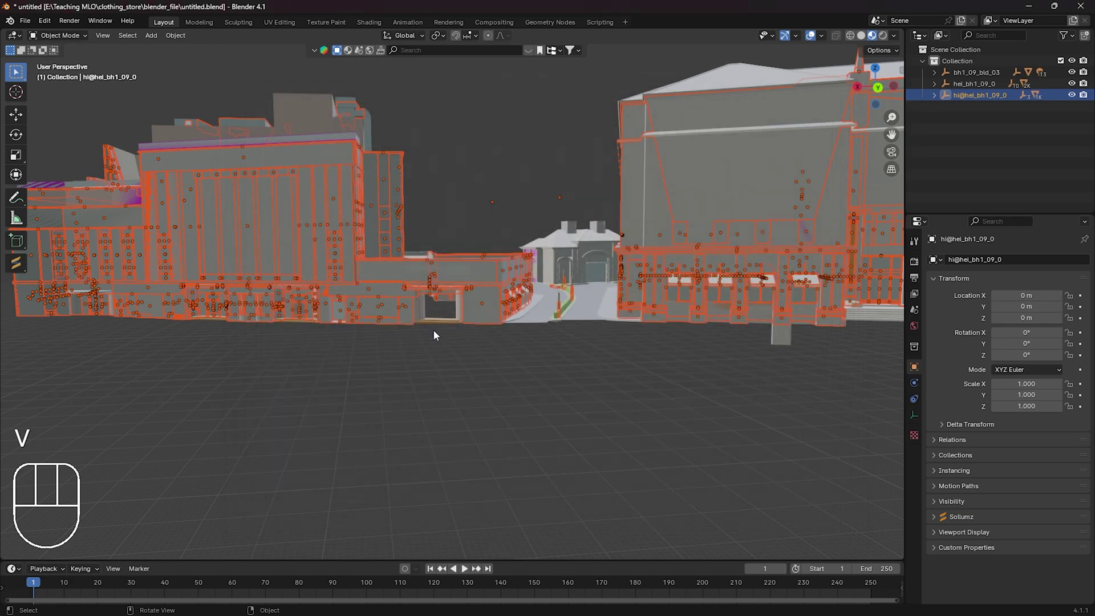
{"action": "left_click_drag", "start_coordinate": [589, 320], "coordinate": [510, 321]}
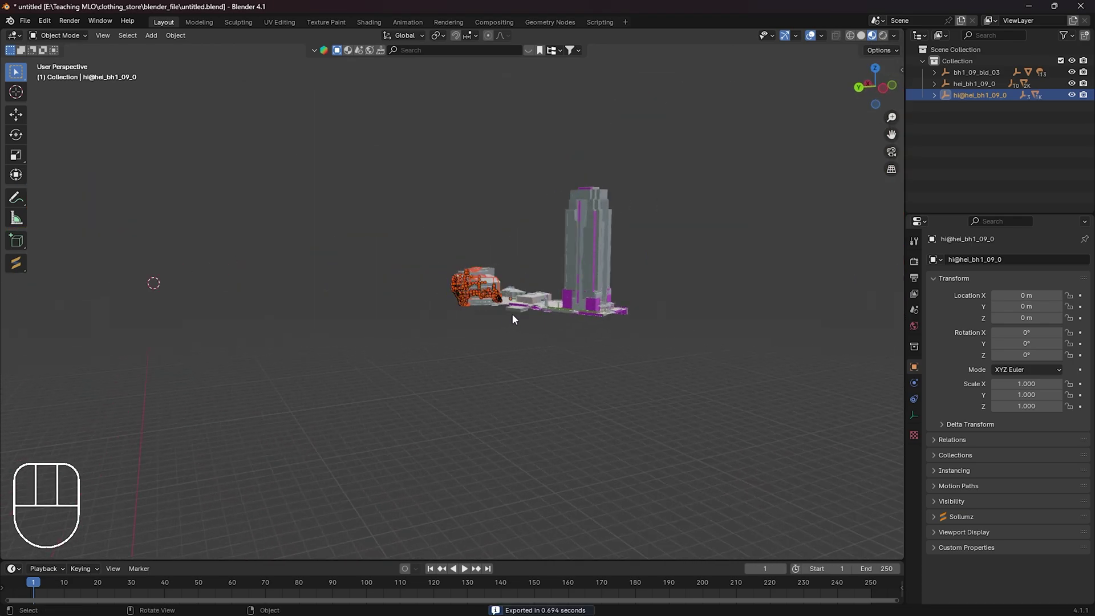